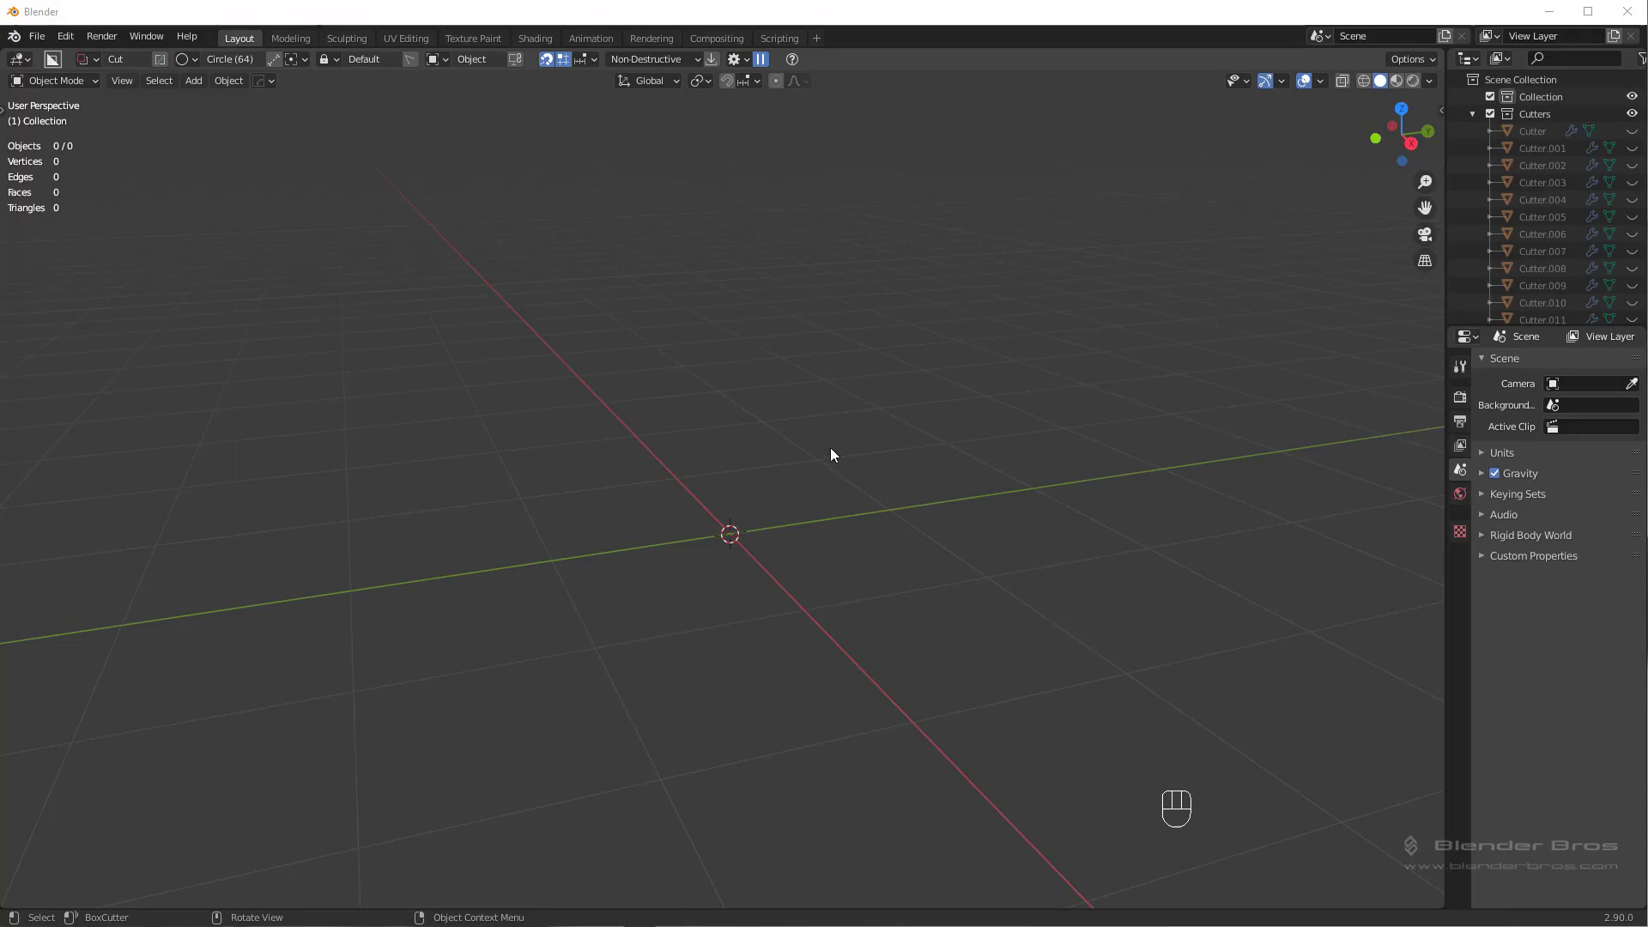
Add a Mesh > Cylinder with 64 vertices at the scene origin
{"action": "middle_click", "coordinate": [837, 456]}
{"action": "key", "text": "shift+a"}
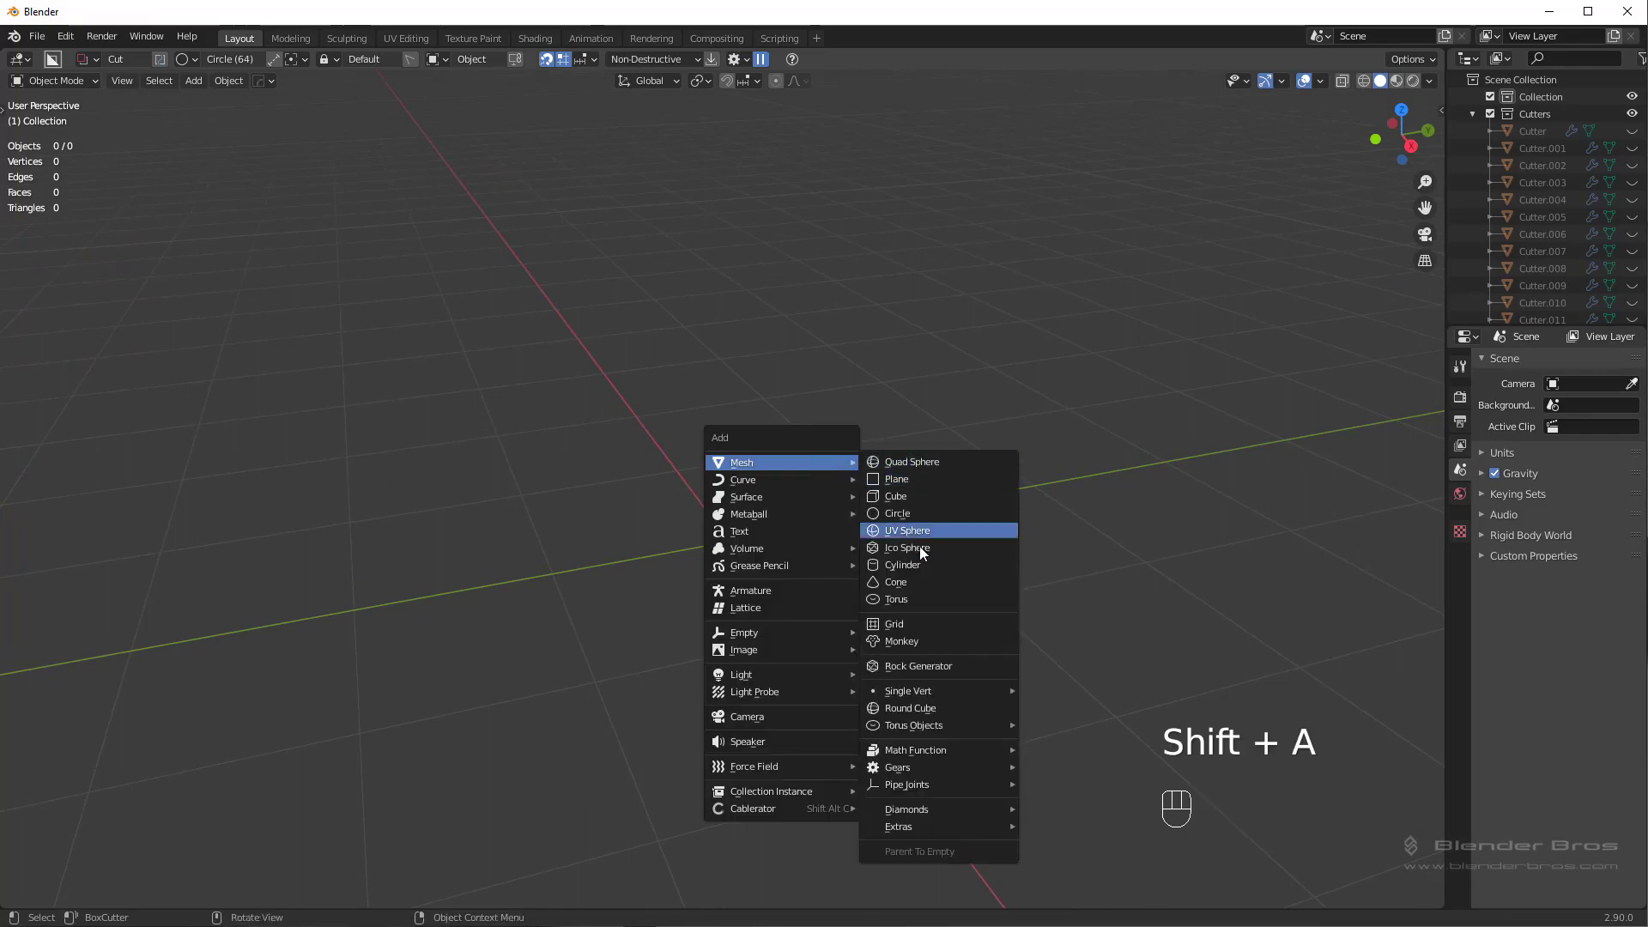
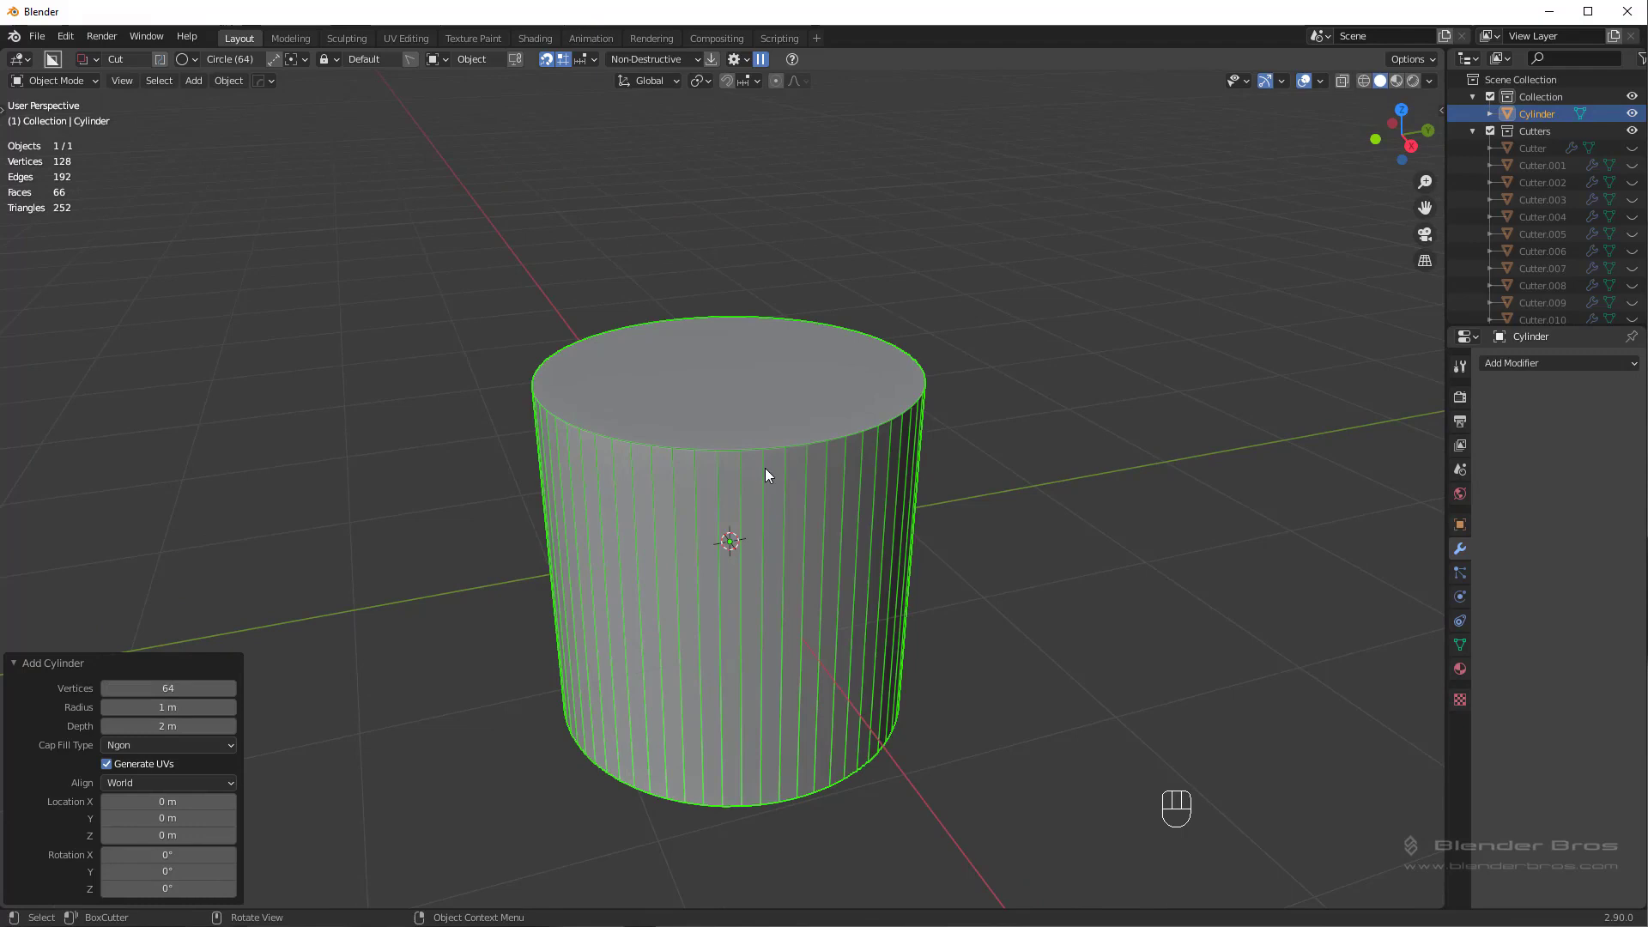
{"action": "key", "text": "alt+v"}
Run Hops Sharpen (Ssharp) at 30° on the cylinder and inspect the smoothed top rim
{"action": "middle_click", "coordinate": [819, 469]}
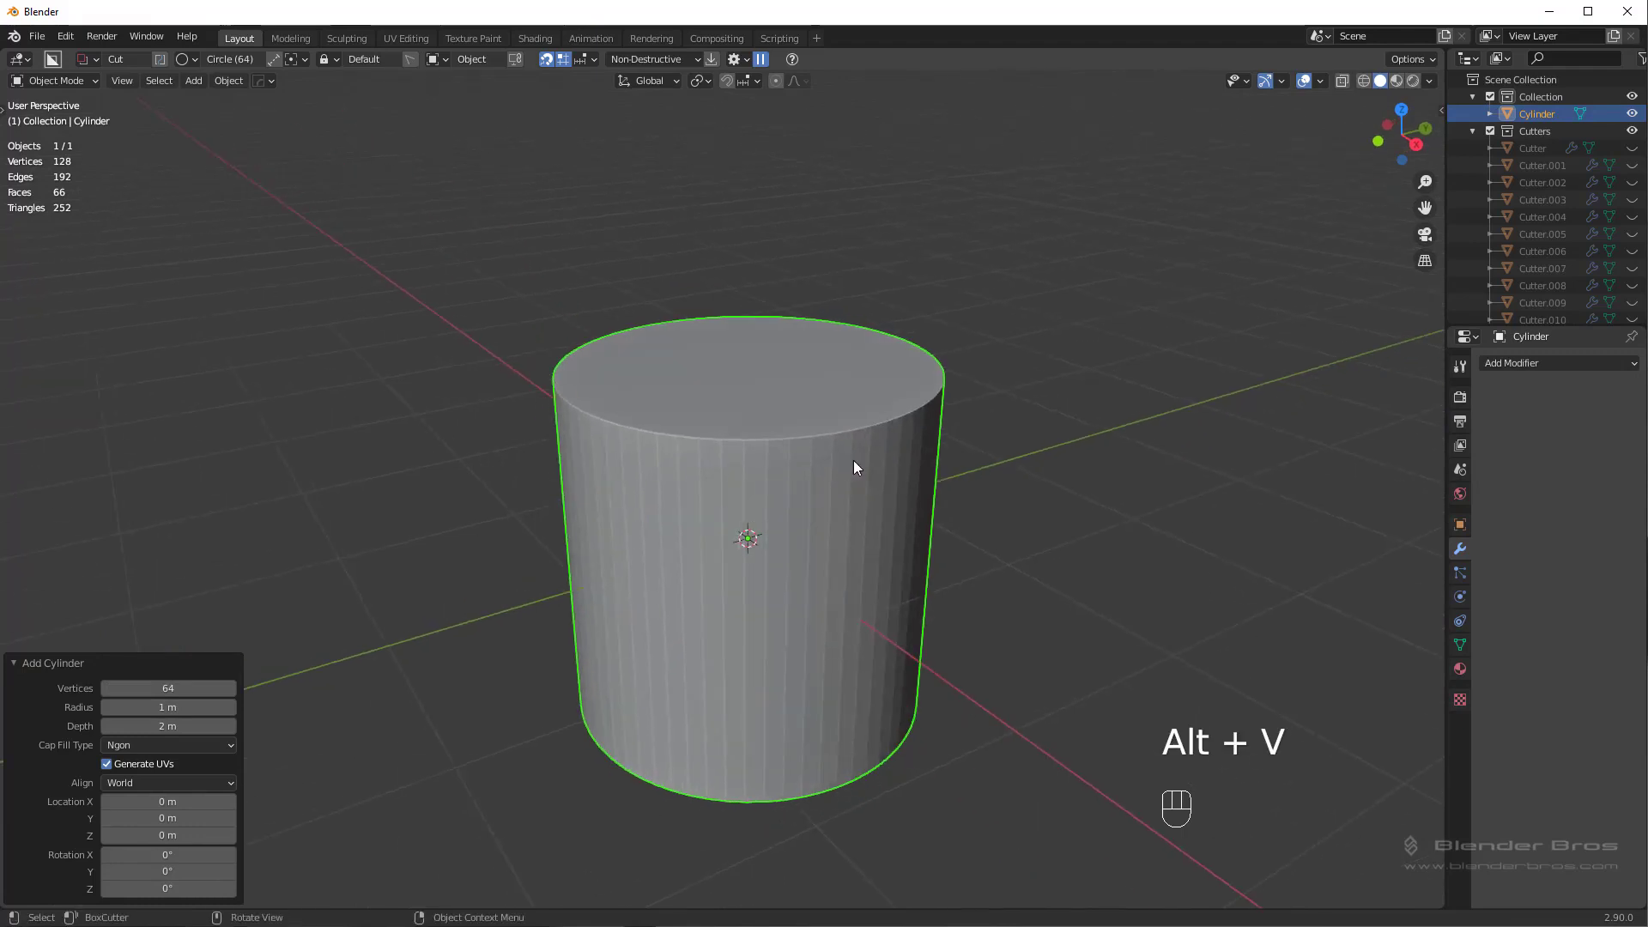
{"action": "key", "text": "q"}
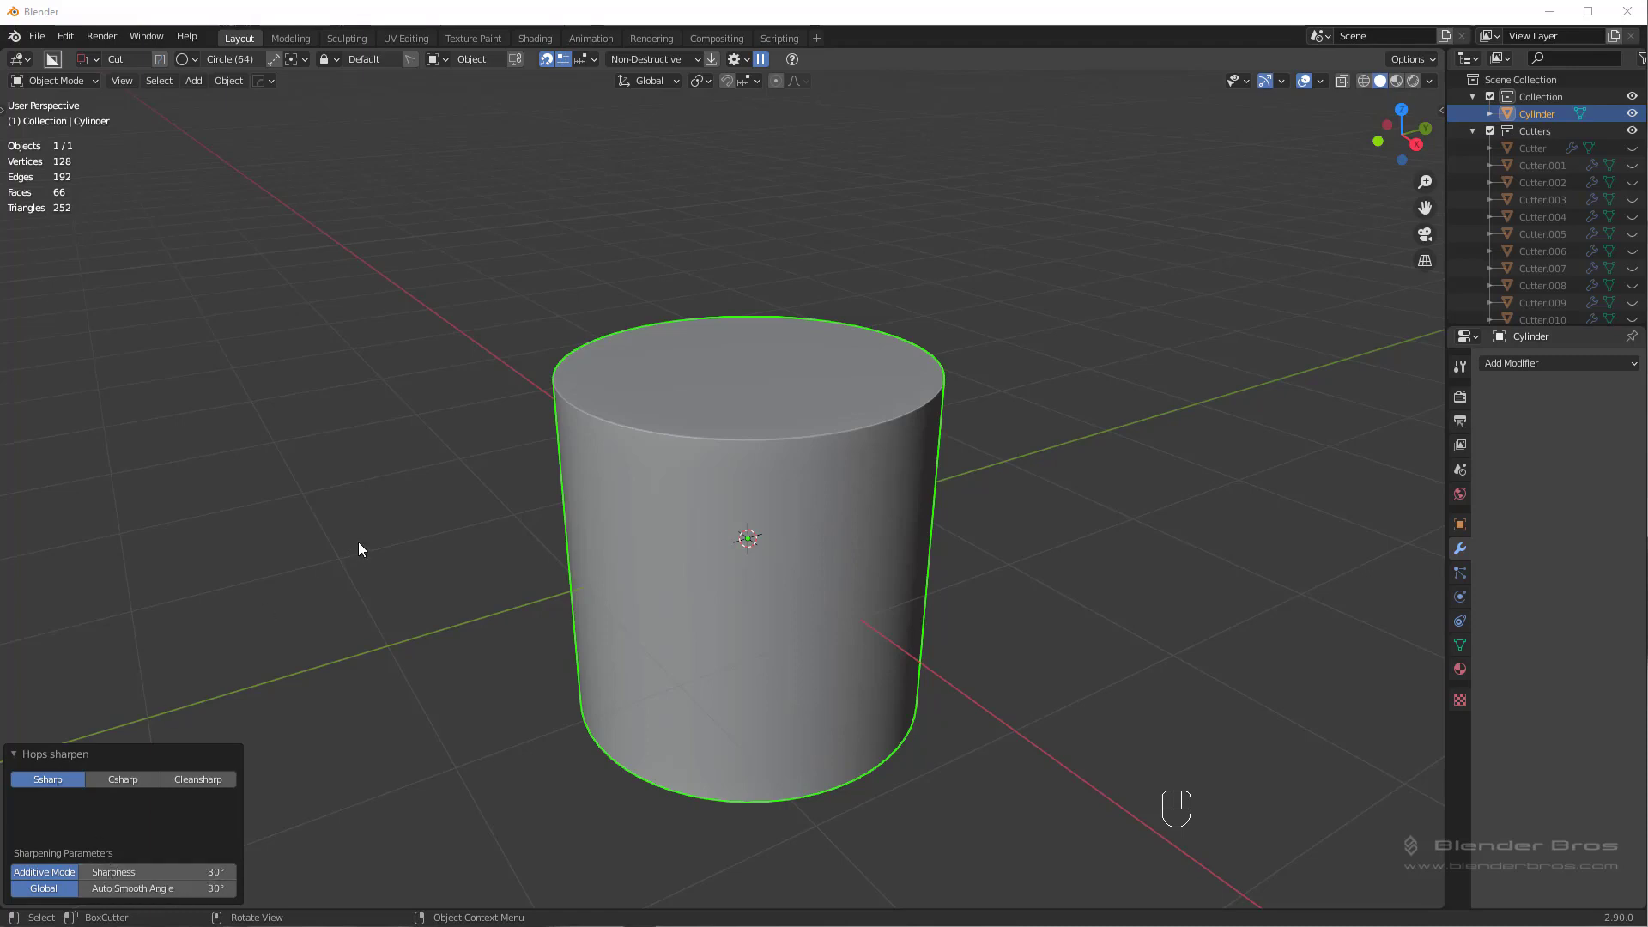
{"action": "left_click_drag", "start_coordinate": [761, 543], "coordinate": [722, 564]}
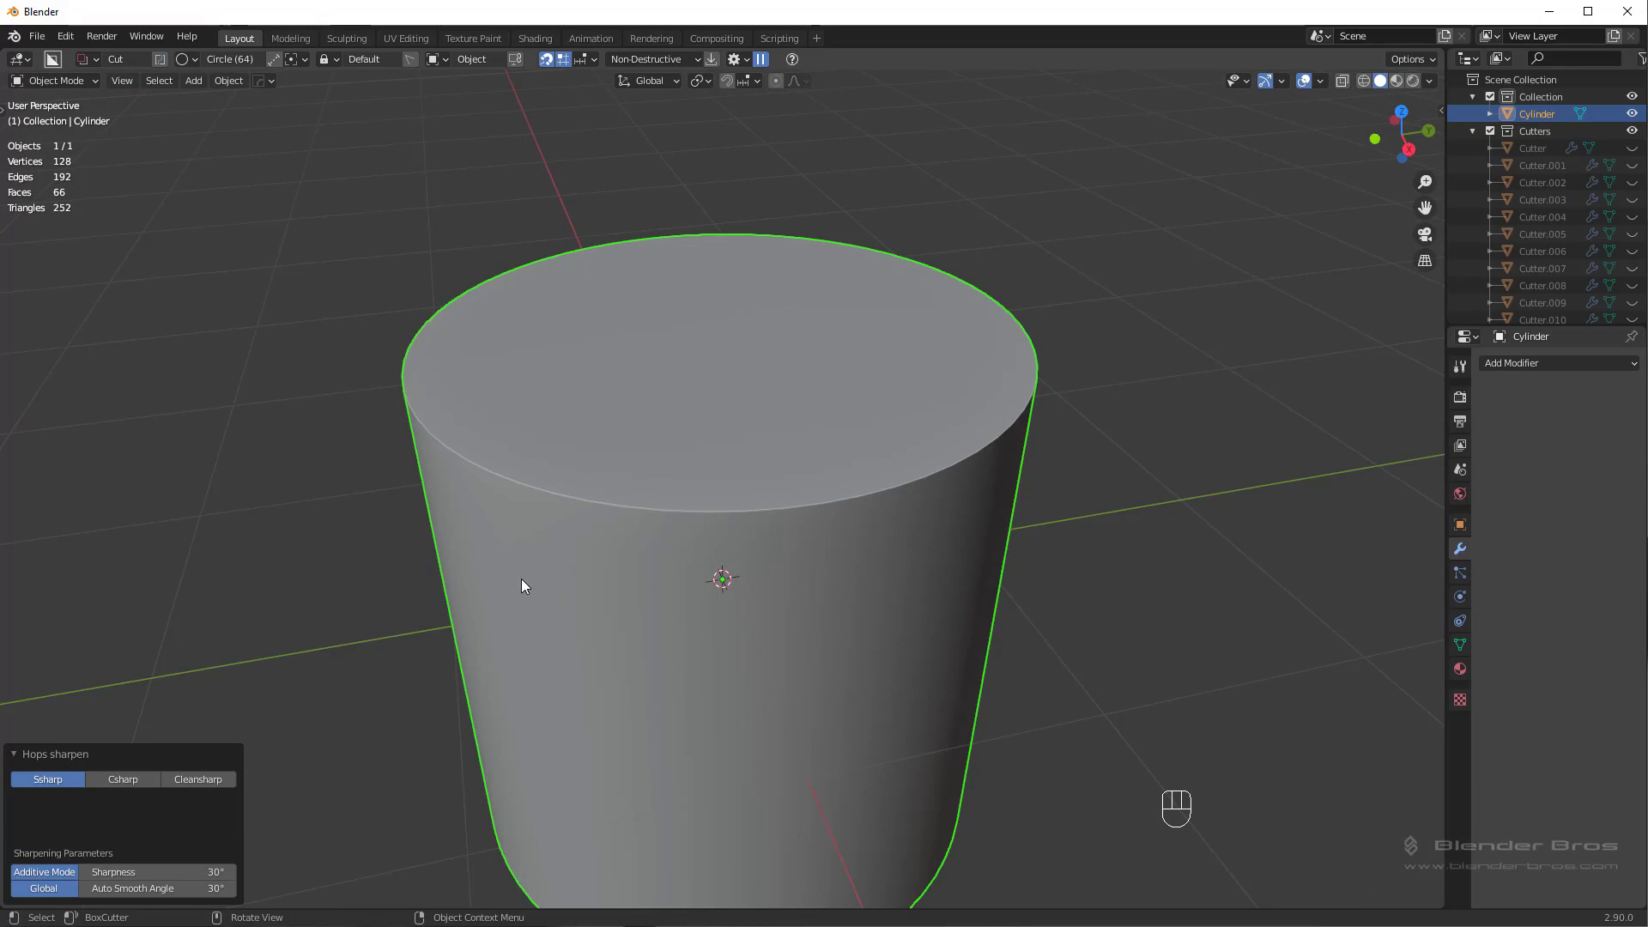
{"action": "left_click_drag", "start_coordinate": [498, 643], "coordinate": [513, 620]}
Close the HOps Helper and enter Edit Mode on the cylinder showing its marked top rim
{"action": "key", "text": "ctrl+`"}
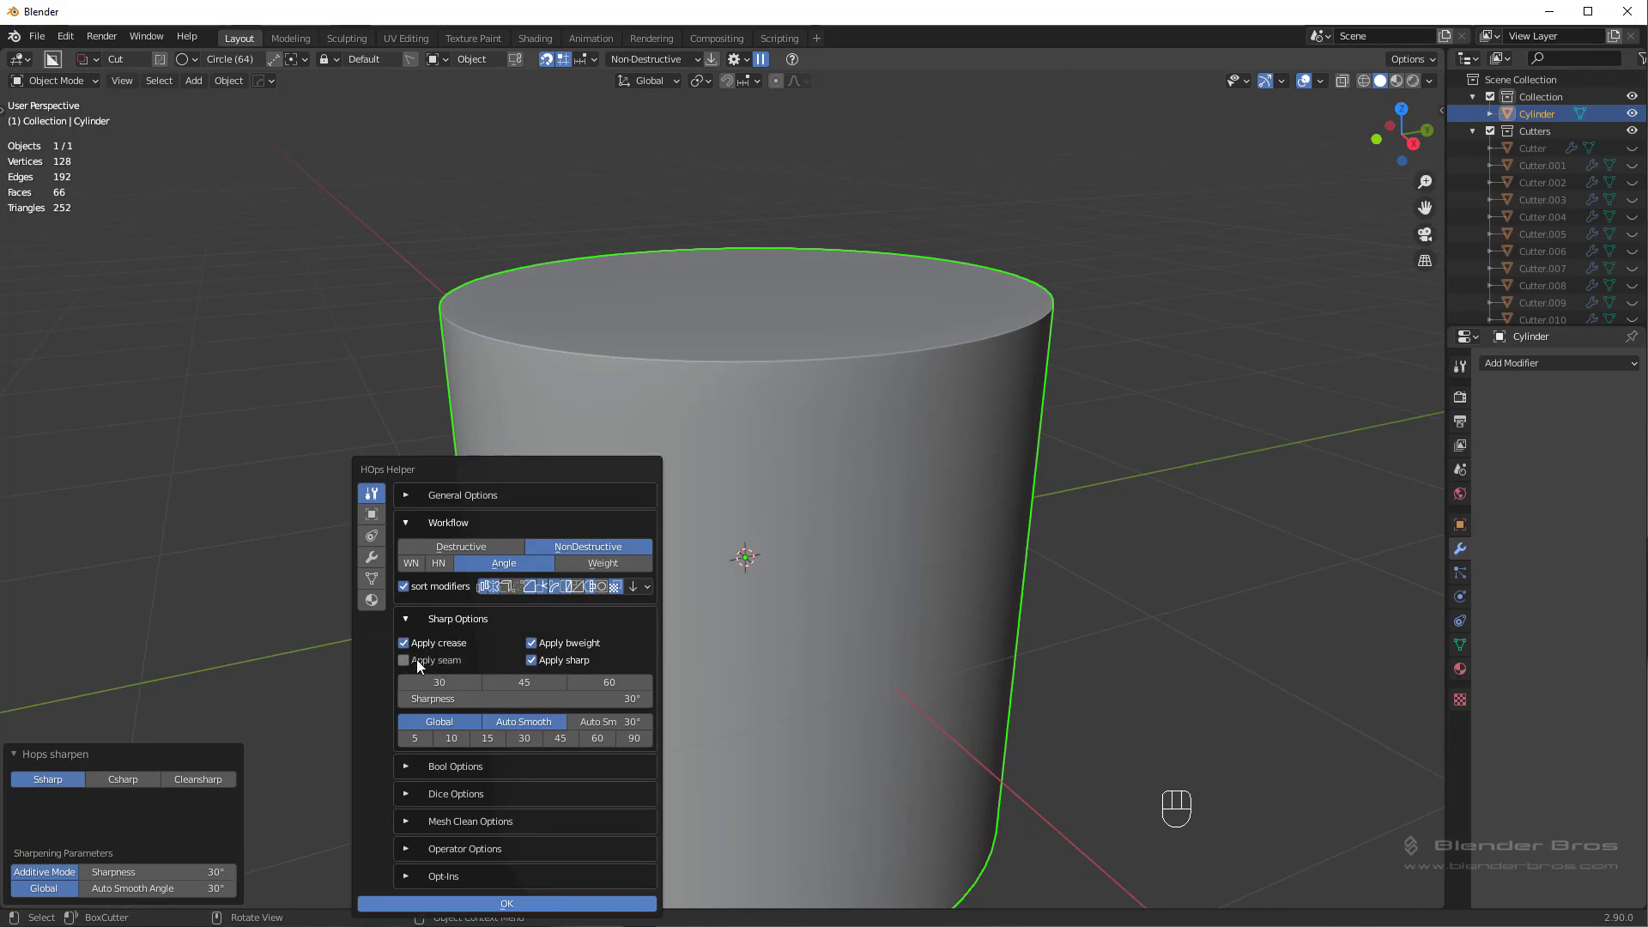
{"action": "key", "text": "Tab"}
{"action": "middle_click", "coordinate": [766, 602]}
Select the top face and show its Edges Data in the N sidebar to clear weight, crease and sharp
{"action": "key", "text": "alt+a"}
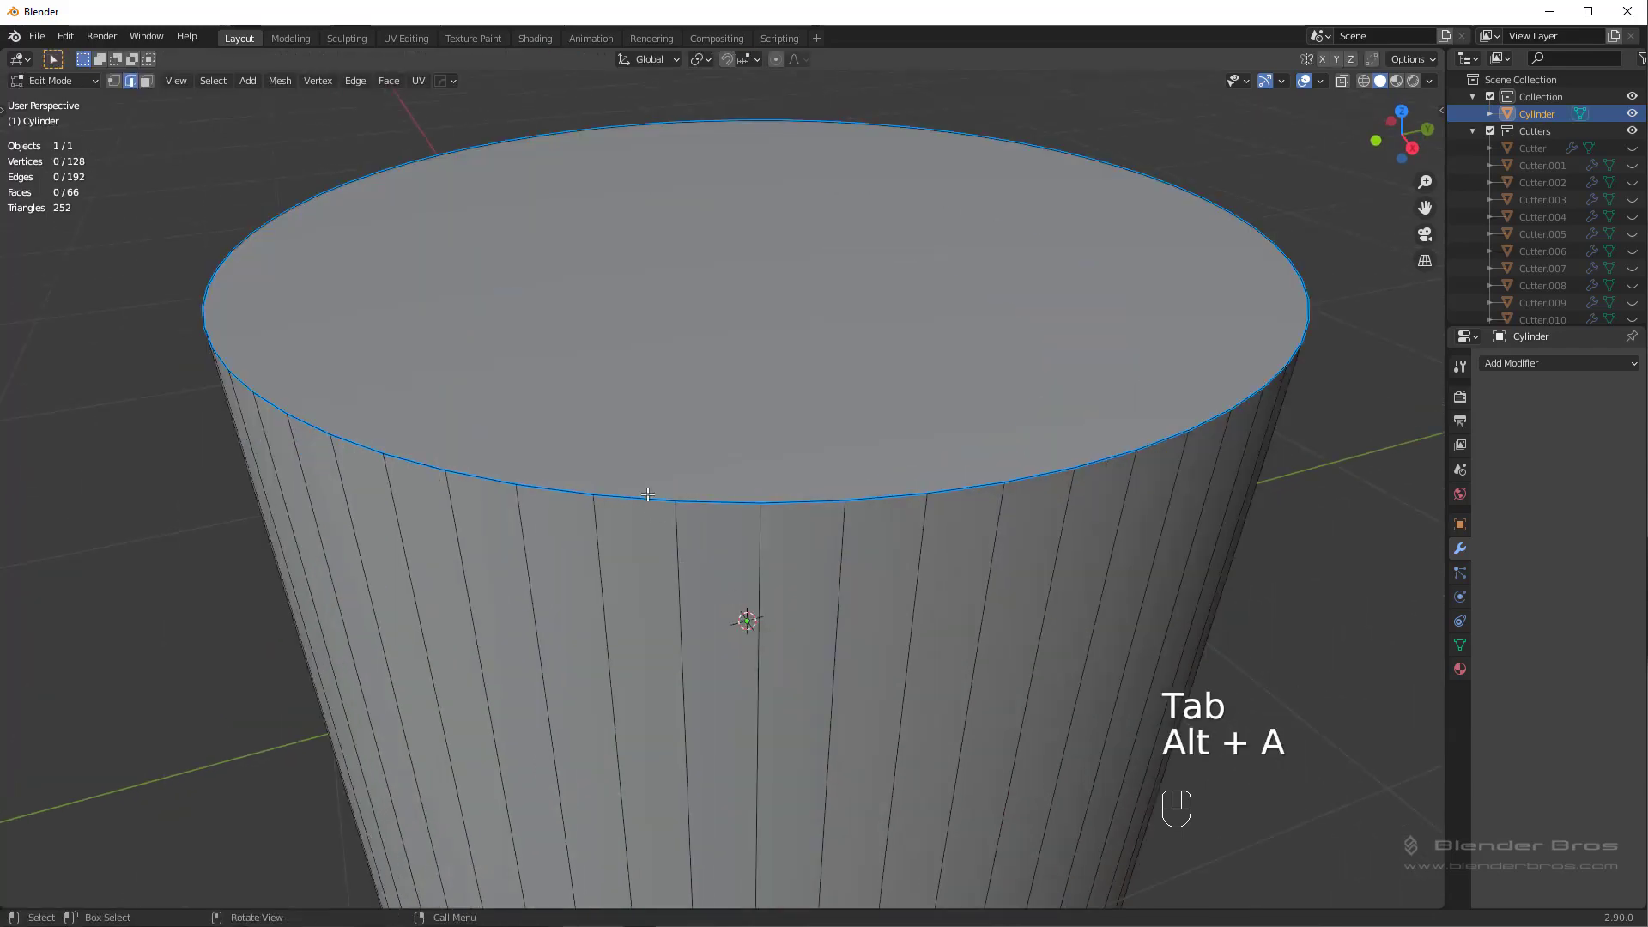
{"action": "key", "text": "ctrl+`"}
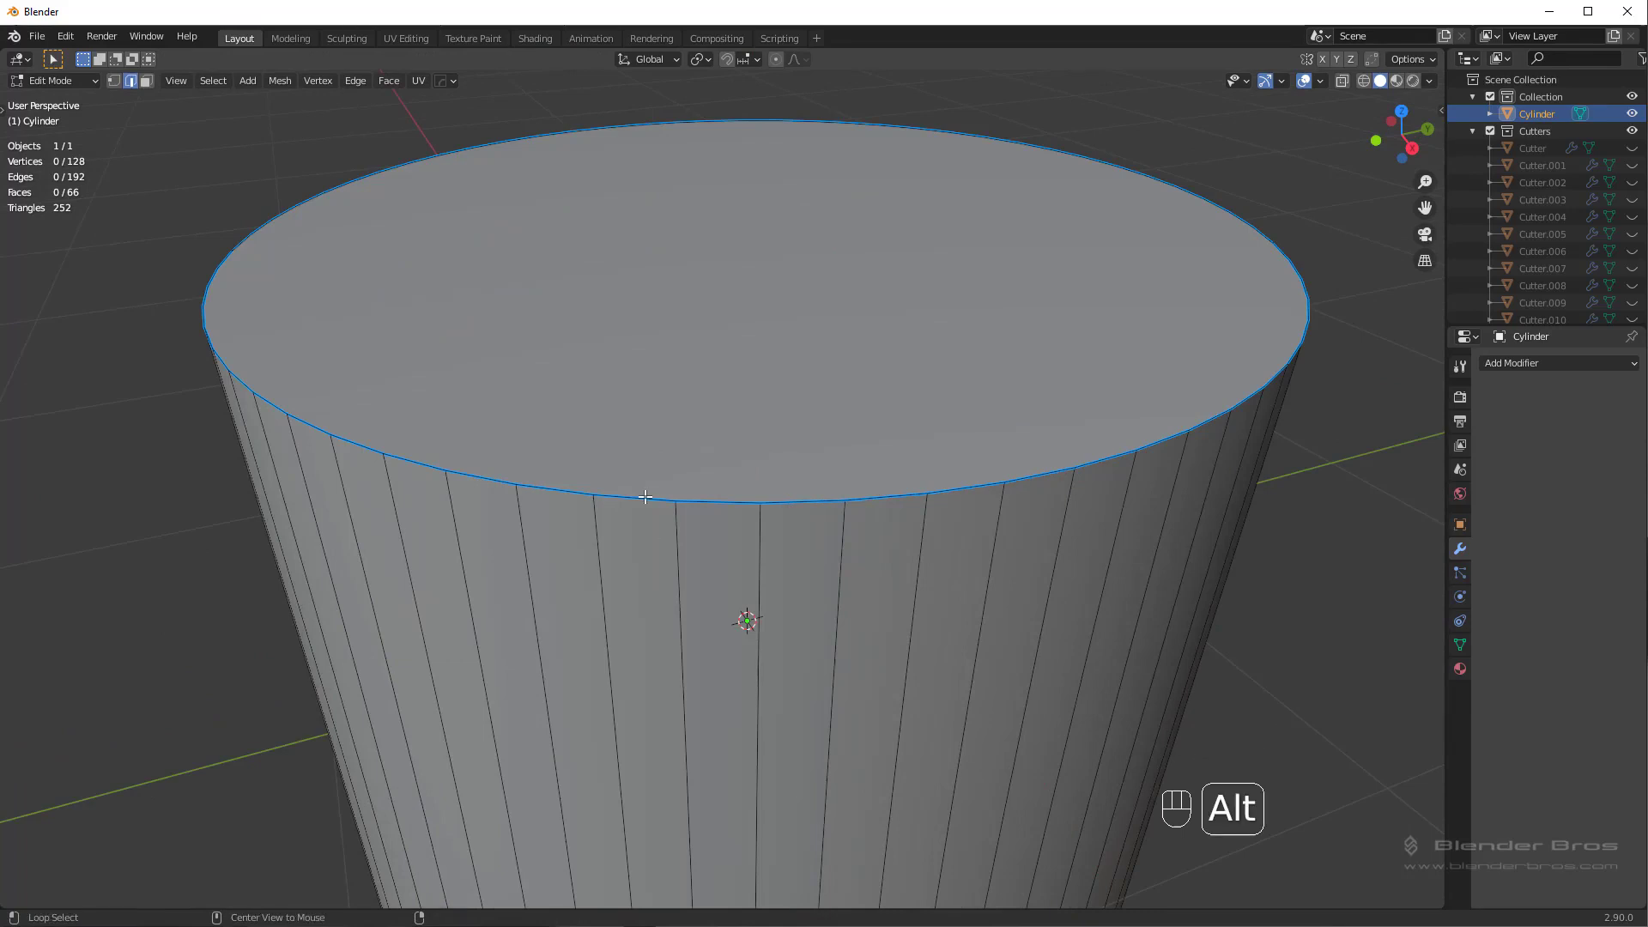
{"action": "left_click", "coordinate": [637, 487]}
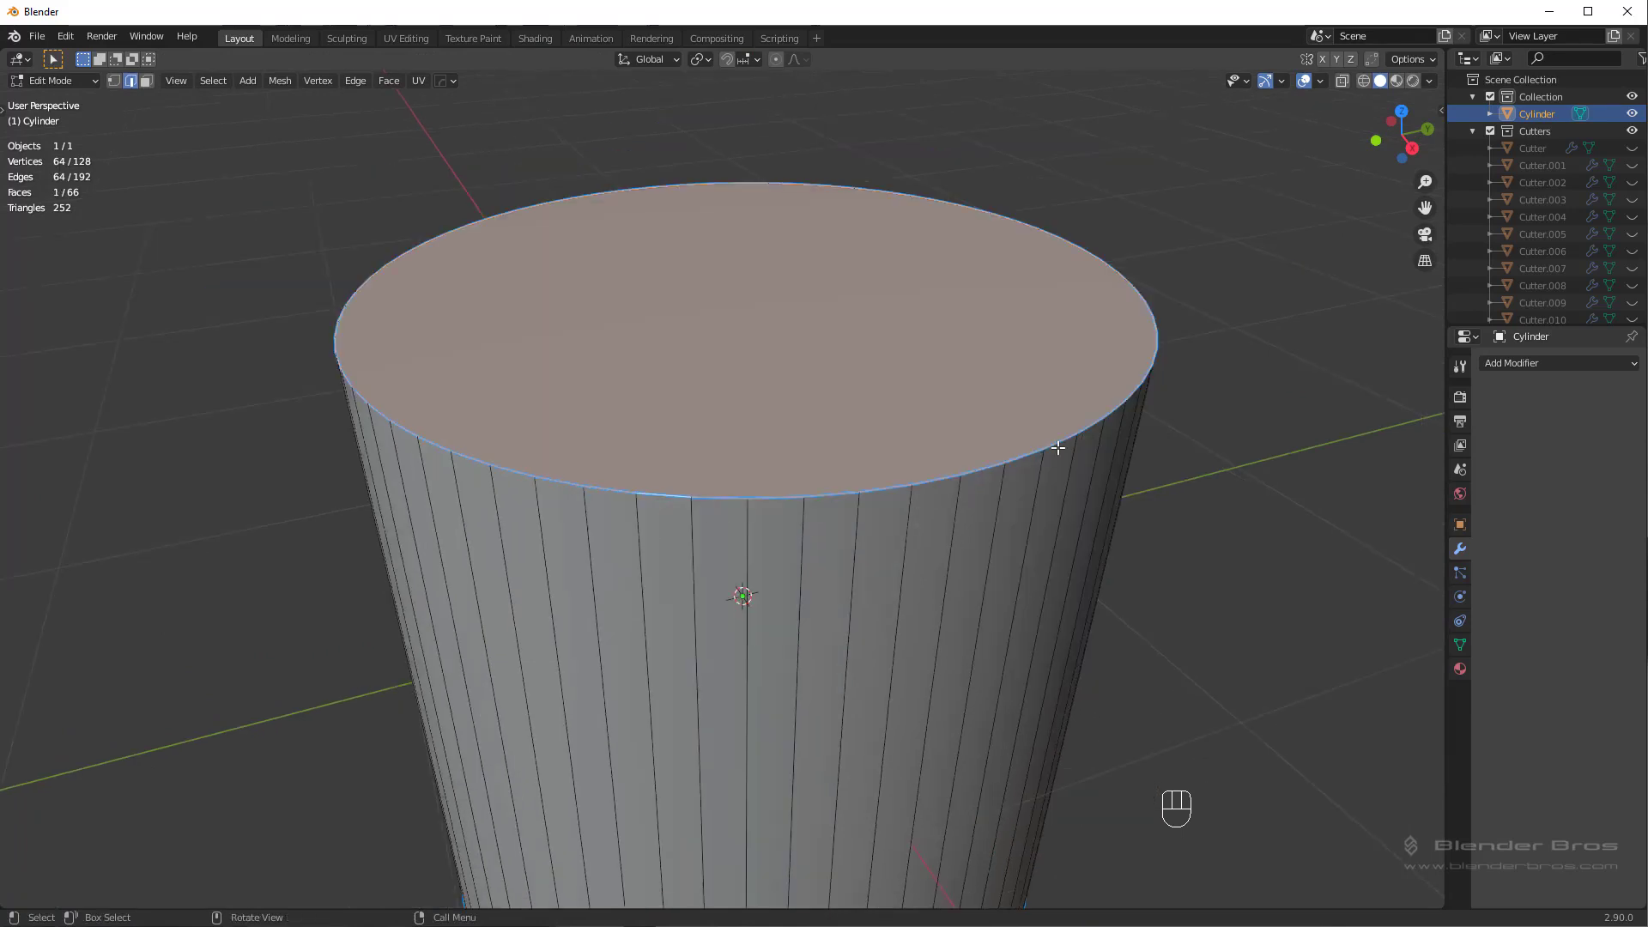
{"action": "key", "text": "n"}
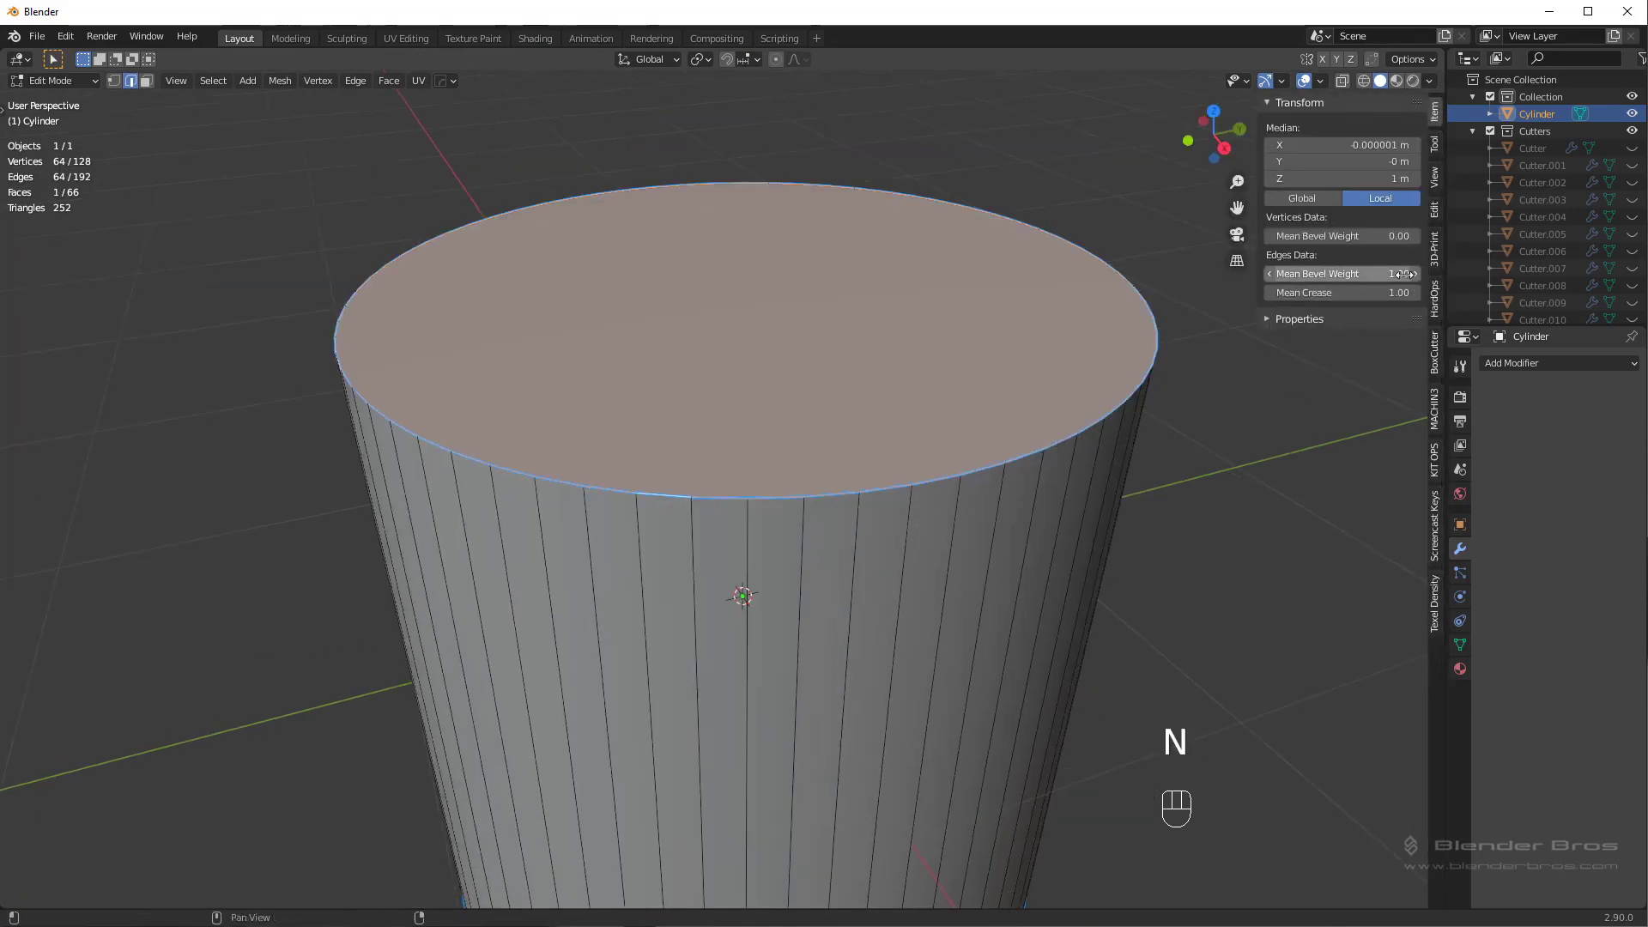
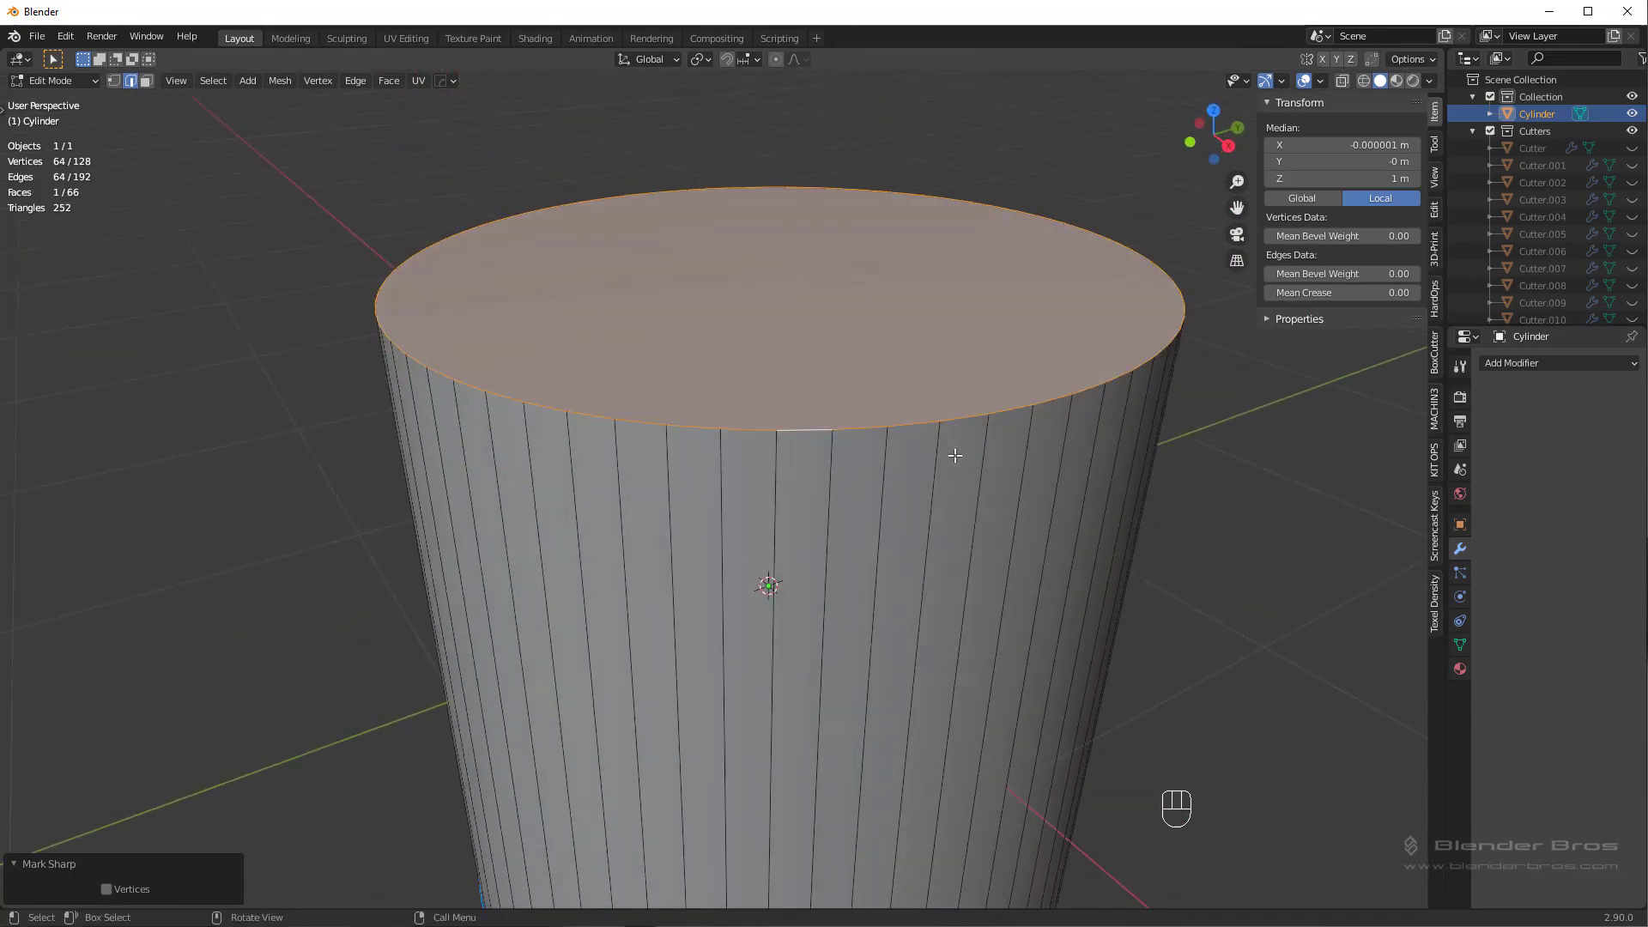
Restore the rim's bevel weight and crease to 1.00 via the Edge menu and return to Object Mode
{"action": "middle_click", "coordinate": [928, 442]}
{"action": "key", "text": "ctrl+e"}
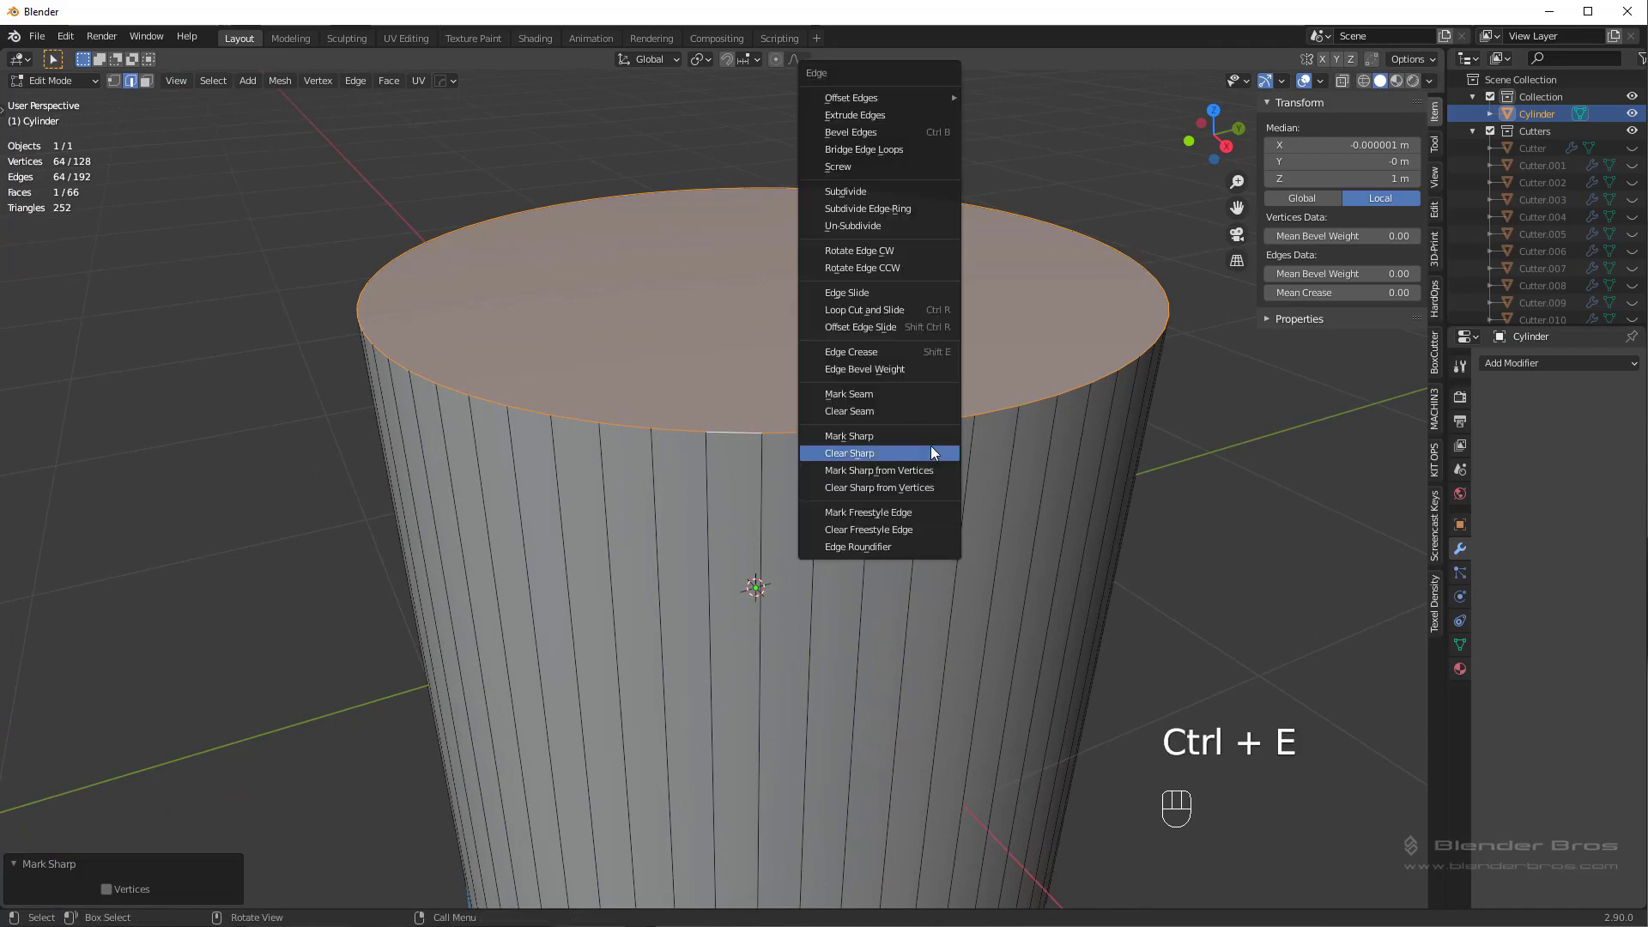
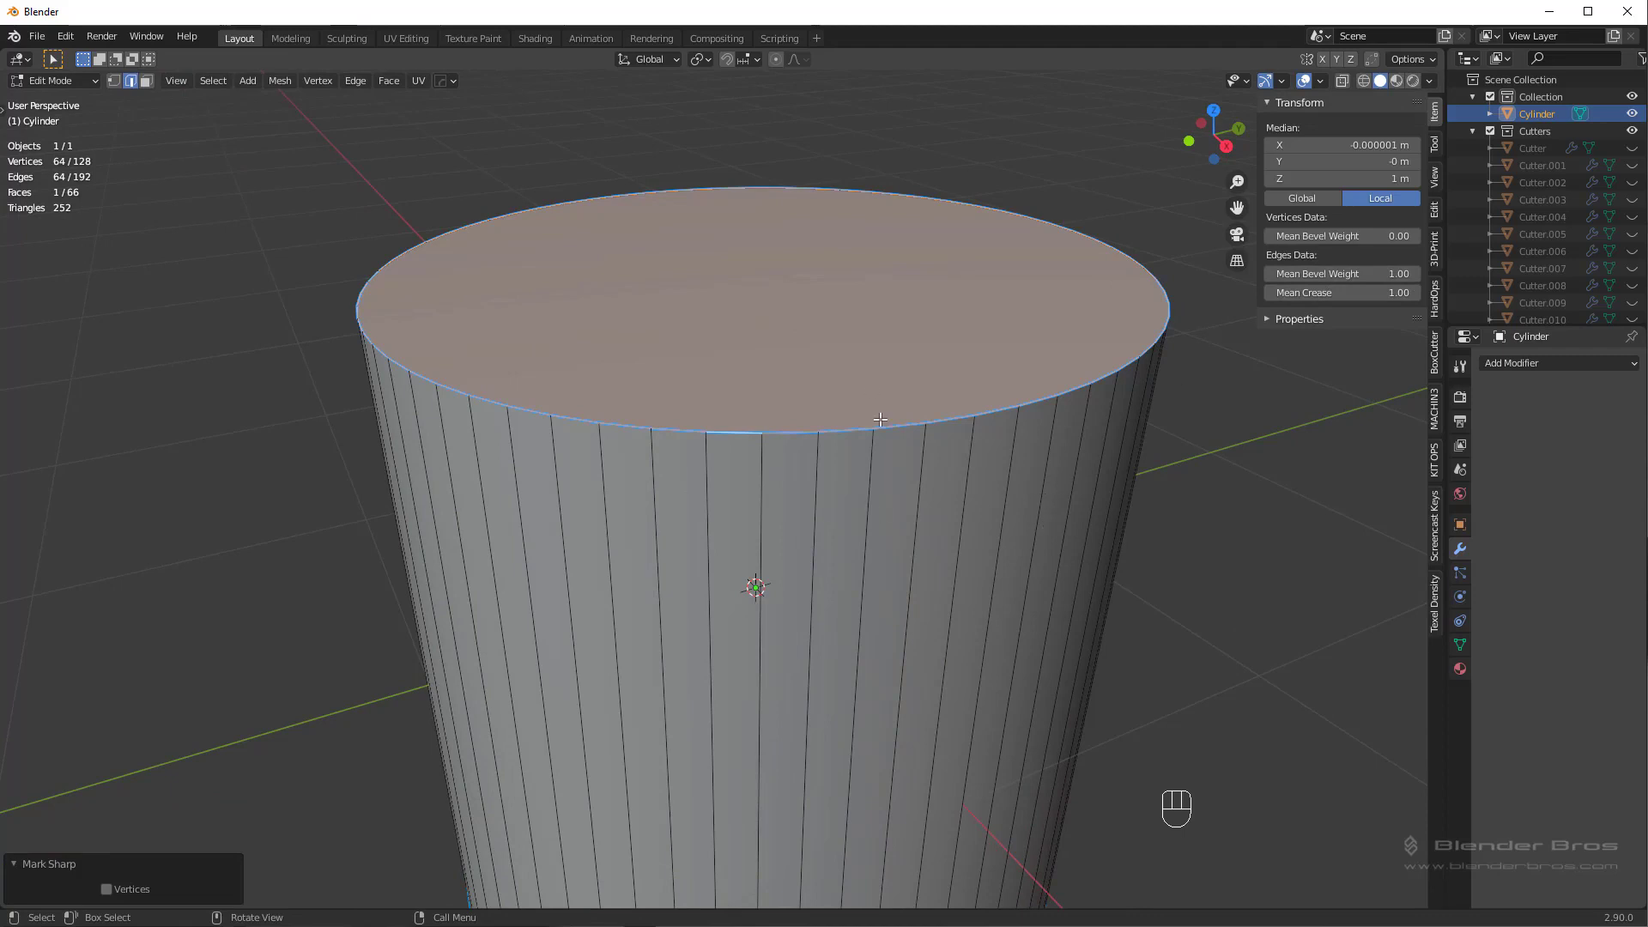
{"action": "key", "text": "Tab"}
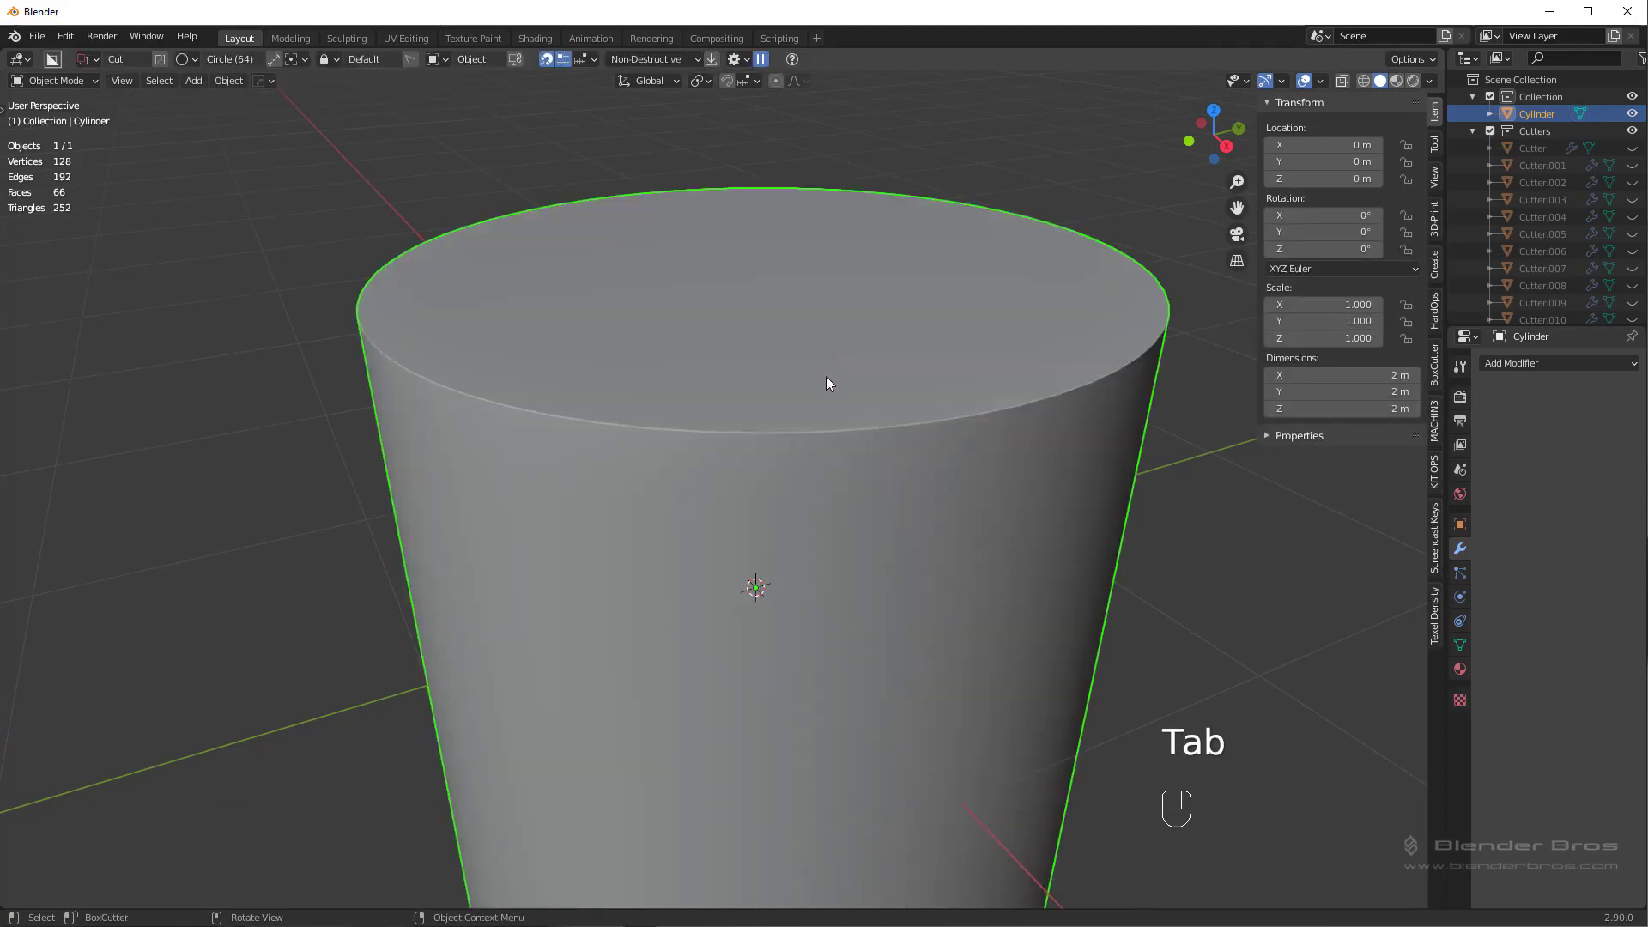
Add a cube and drag the first BoxCutter boolean cuts across it
{"action": "middle_click", "coordinate": [829, 372]}
{"action": "key", "text": "q"}
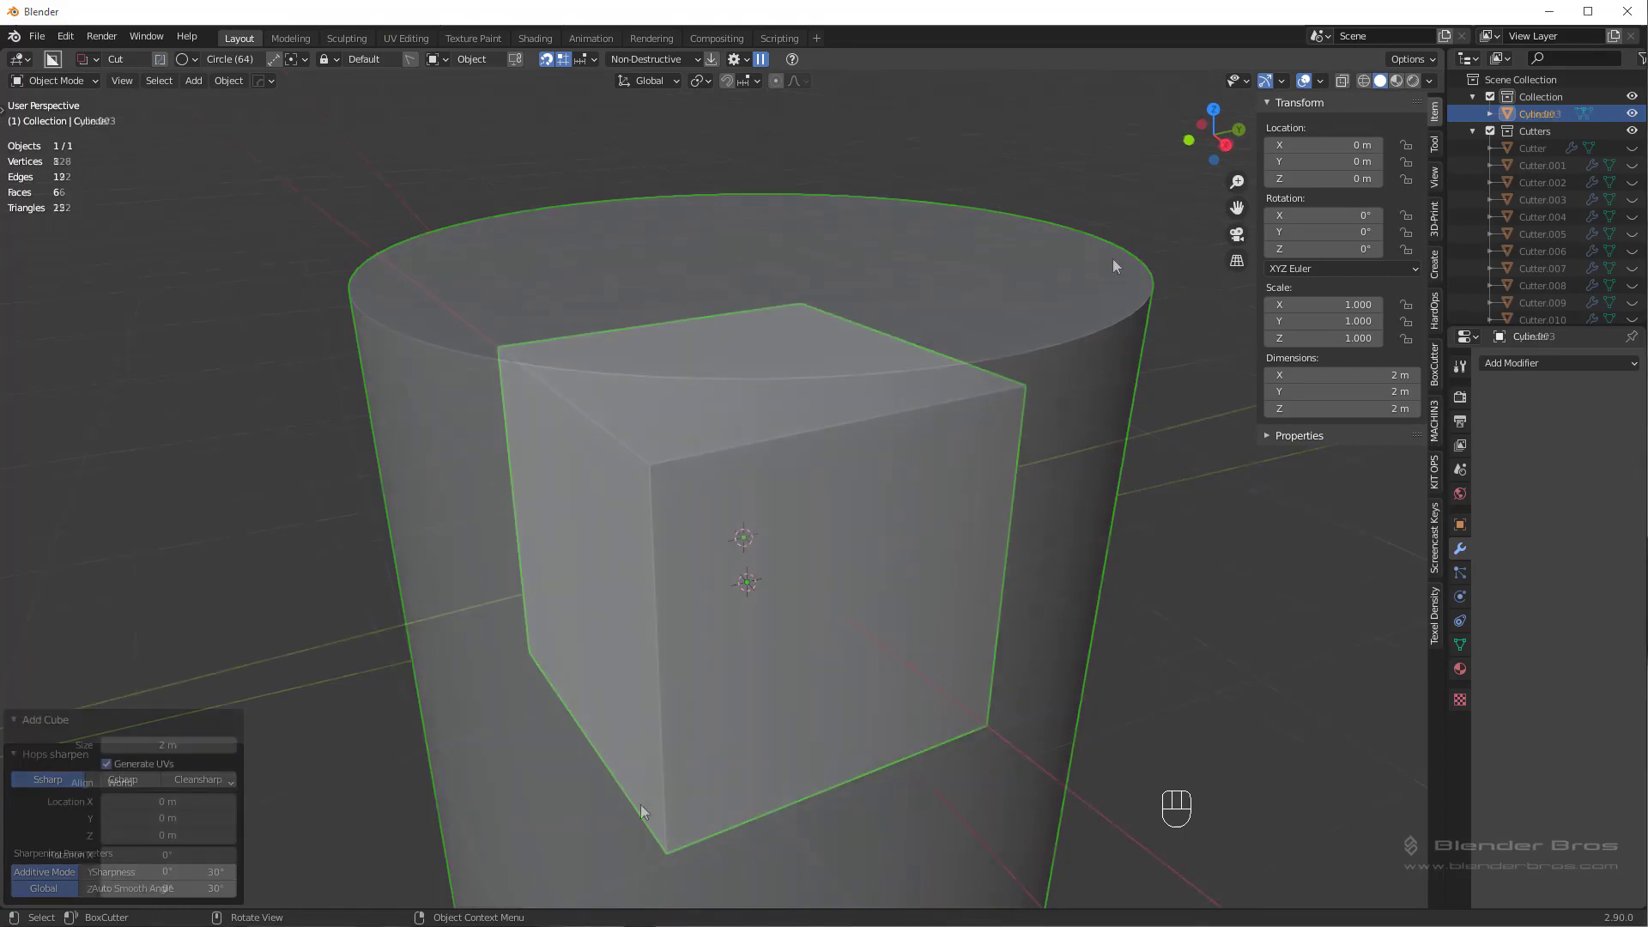
{"action": "key", "text": "d"}
{"action": "left_click_drag", "start_coordinate": [746, 405], "coordinate": [847, 731]}
{"action": "left_click_drag", "start_coordinate": [702, 592], "coordinate": [783, 605]}
{"action": "left_click_drag", "start_coordinate": [675, 381], "coordinate": [674, 726]}
{"action": "middle_click", "coordinate": [768, 628]}
Carve the remaining box cuts into notches along the cube's edges and frame it in view
{"action": "left_click_drag", "start_coordinate": [829, 706], "coordinate": [1035, 613]}
{"action": "left_click_drag", "start_coordinate": [1014, 598], "coordinate": [844, 629]}
{"action": "left_click_drag", "start_coordinate": [769, 544], "coordinate": [849, 655]}
{"action": "left_click_drag", "start_coordinate": [852, 404], "coordinate": [823, 539]}
{"action": "left_click_drag", "start_coordinate": [731, 446], "coordinate": [774, 486]}
{"action": "left_click_drag", "start_coordinate": [825, 453], "coordinate": [970, 392]}
{"action": "key", "text": "f"}
{"action": "key", "text": "d"}
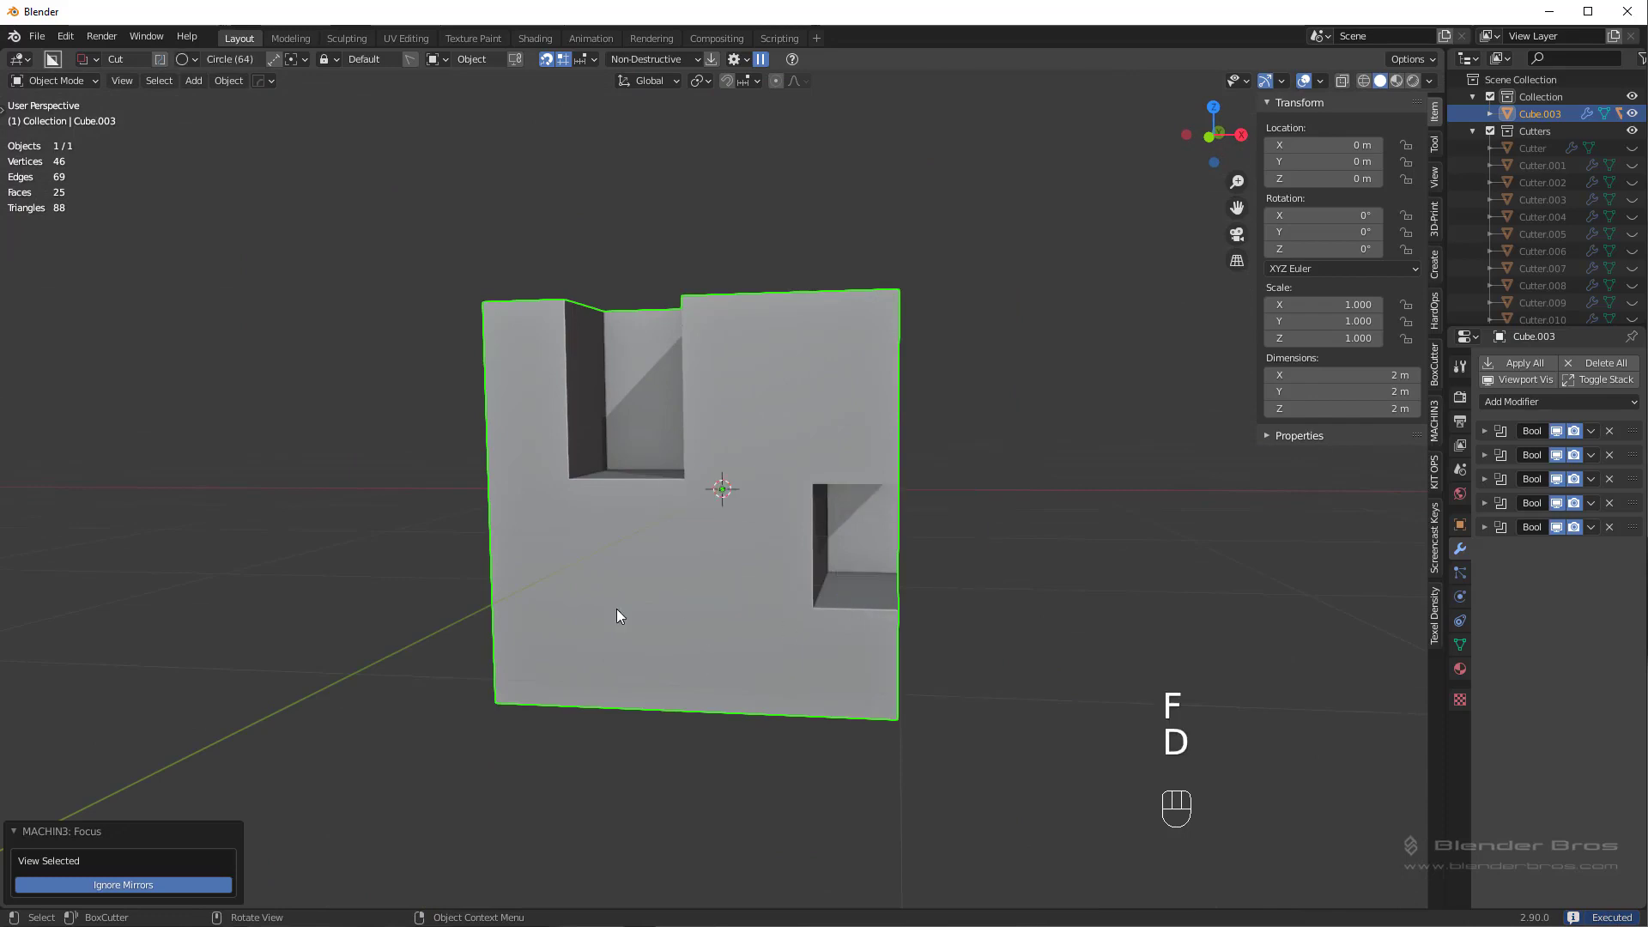
Apply all Bool modifiers so the cube's cuts become real geometry, checking the mesh in Edit Mode
{"action": "left_click_drag", "start_coordinate": [613, 612], "coordinate": [779, 593]}
{"action": "middle_click", "coordinate": [775, 597]}
{"action": "key", "text": "q"}
{"action": "left_click_drag", "start_coordinate": [799, 461], "coordinate": [751, 514]}
{"action": "left_click_drag", "start_coordinate": [749, 504], "coordinate": [703, 503]}
{"action": "key", "text": "Tab"}
{"action": "middle_click", "coordinate": [485, 422]}
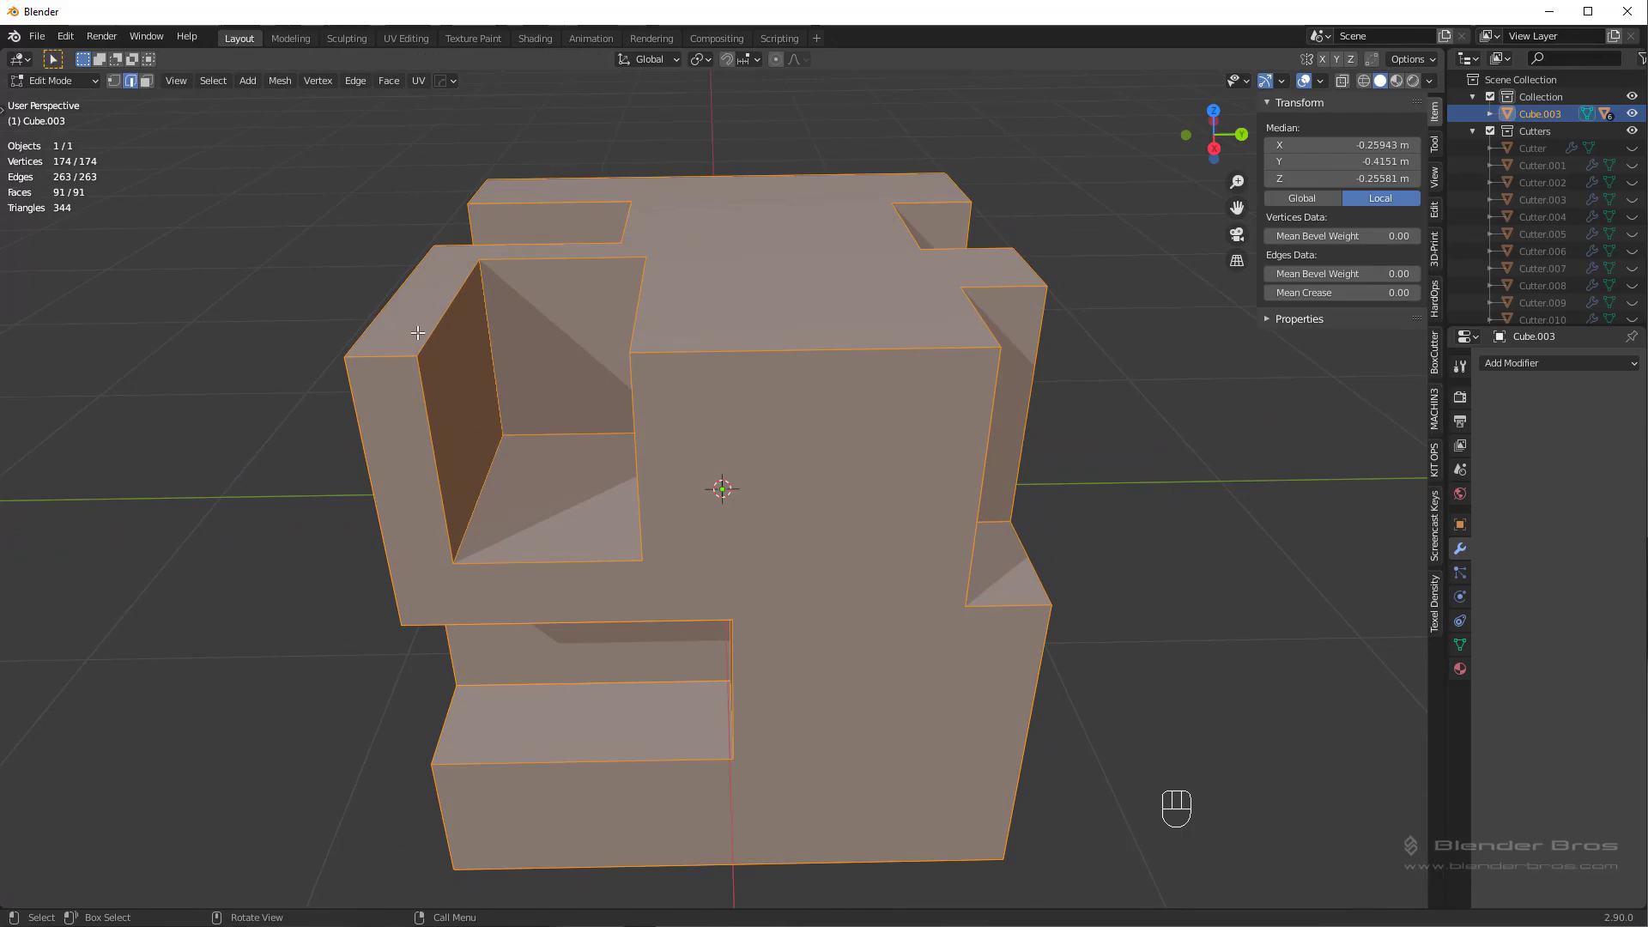
{"action": "left_click_drag", "start_coordinate": [581, 294], "coordinate": [646, 383]}
{"action": "key", "text": "Tab"}
{"action": "left_click_drag", "start_coordinate": [749, 455], "coordinate": [746, 384]}
Undo a premature sharpen and inspect the cube with Select Sharp Edges in Edit Mode
{"action": "key", "text": "q"}
{"action": "key", "text": "Tab"}
{"action": "key", "text": "ctrl+z"}
{"action": "key", "text": "ctrl+z"}
{"action": "key", "text": "Tab"}
{"action": "middle_click", "coordinate": [633, 492]}
{"action": "left_click", "coordinate": [500, 462]}
{"action": "middle_click", "coordinate": [521, 467]}
{"action": "left_click", "coordinate": [506, 278]}
{"action": "left_click_drag", "start_coordinate": [606, 439], "coordinate": [650, 417]}
{"action": "left_click_drag", "start_coordinate": [784, 455], "coordinate": [760, 471]}
Deselect, undo the test selection and return to Object Mode ready for 30° sharpening
{"action": "key", "text": "alt+a"}
{"action": "left_click_drag", "start_coordinate": [761, 467], "coordinate": [735, 469]}
{"action": "left_click_drag", "start_coordinate": [222, 86], "coordinate": [288, 246]}
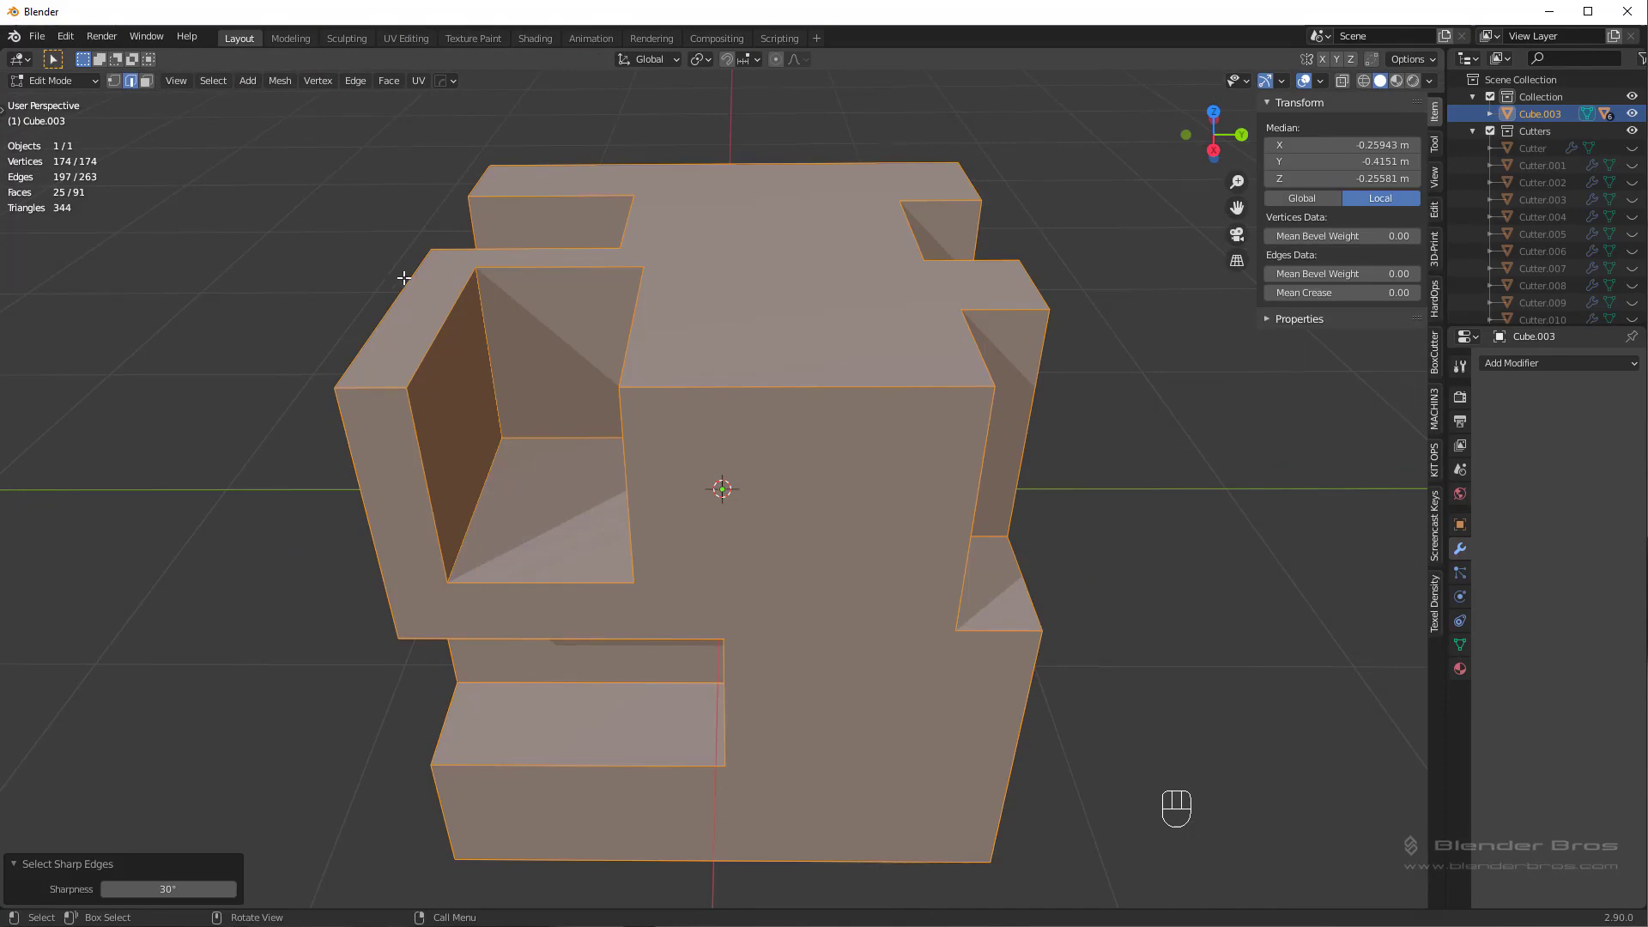
{"action": "left_click_drag", "start_coordinate": [405, 270], "coordinate": [407, 261]}
{"action": "key", "text": "ctrl+z"}
{"action": "left_click_drag", "start_coordinate": [211, 87], "coordinate": [588, 139]}
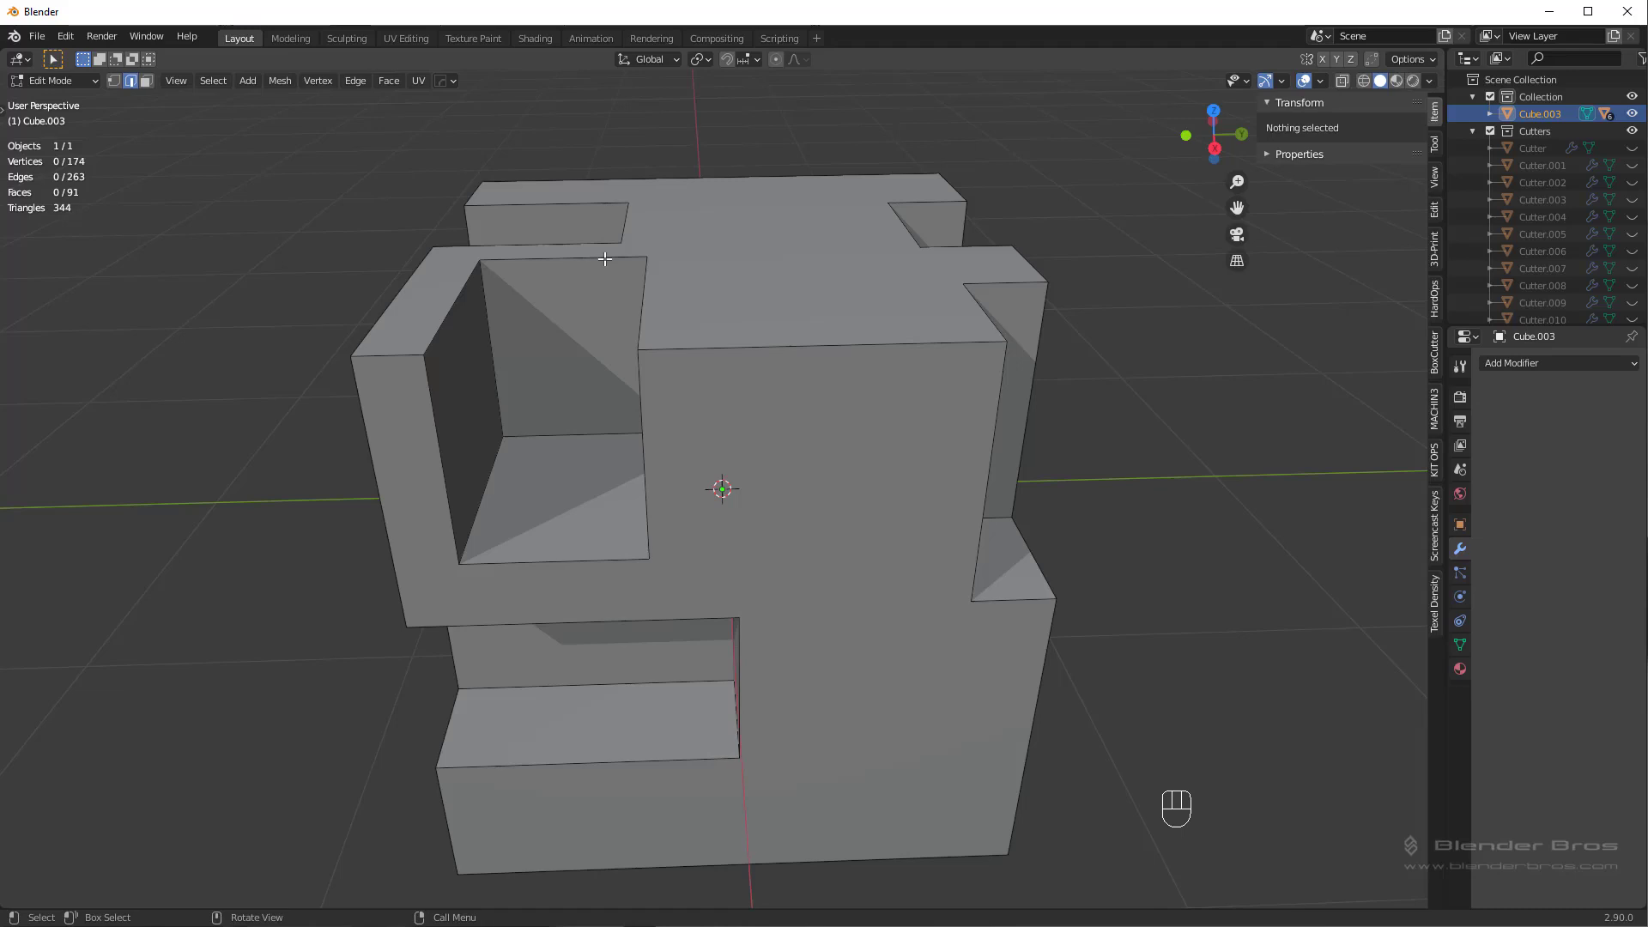
{"action": "key", "text": "Tab"}
{"action": "left_click_drag", "start_coordinate": [743, 306], "coordinate": [786, 307]}
Sharpen the cube, check its sharp edges in Edit Mode, and bring up HOps Helper with Apply crease off
{"action": "key", "text": "q"}
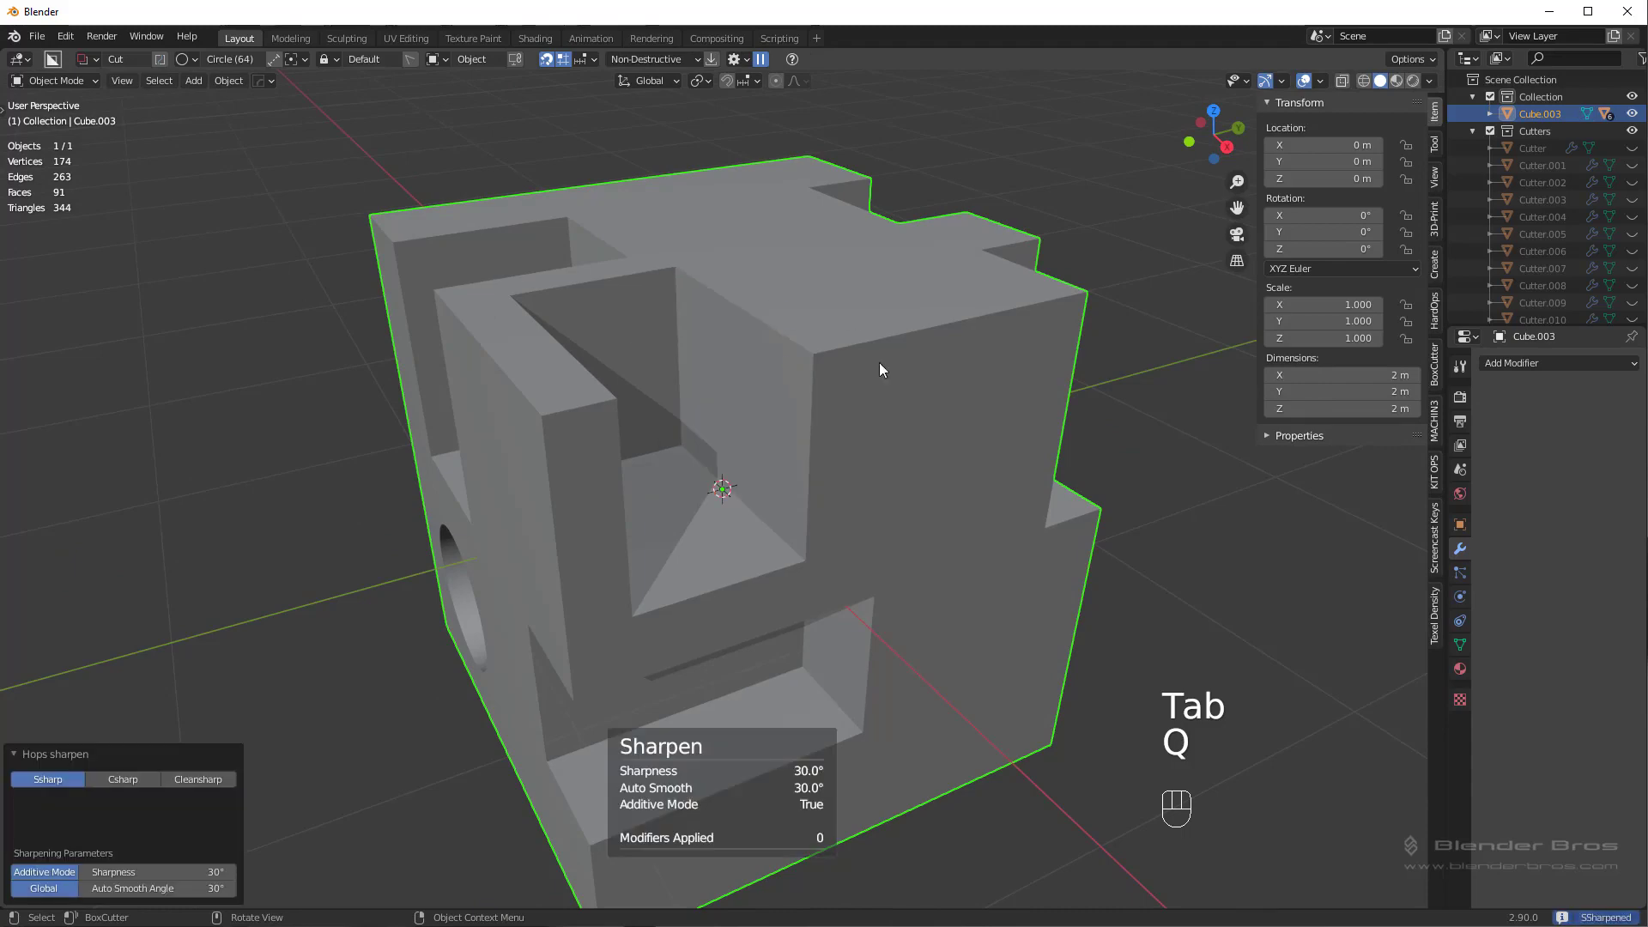
{"action": "key", "text": "Tab"}
{"action": "left_click_drag", "start_coordinate": [914, 492], "coordinate": [830, 500]}
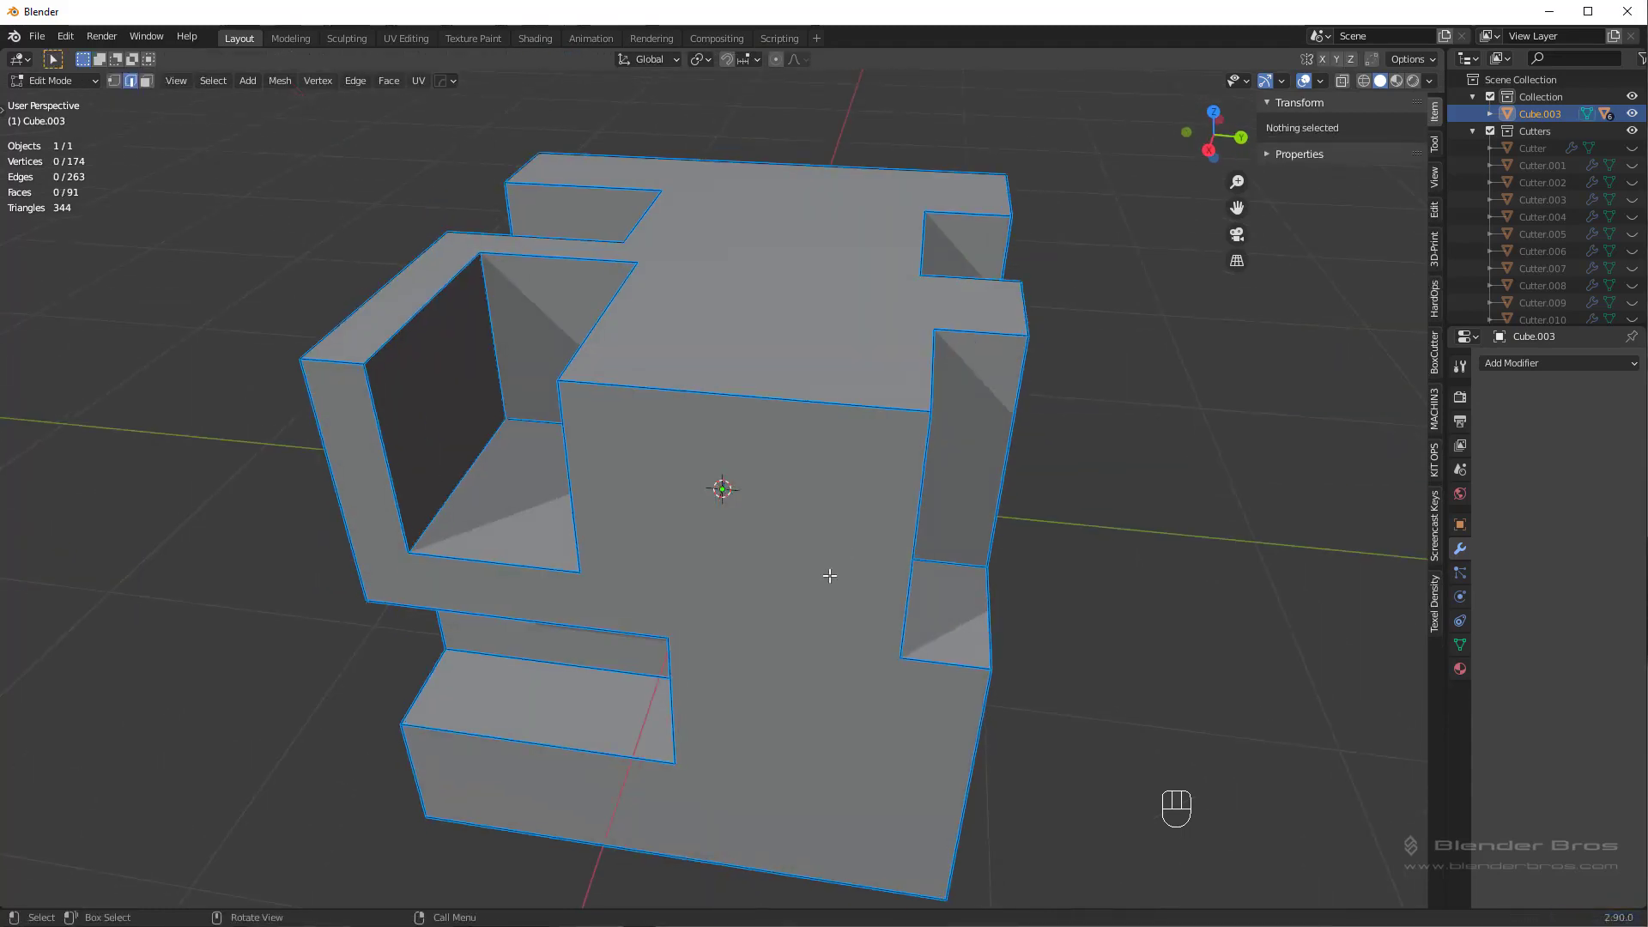
{"action": "key", "text": "Tab"}
{"action": "middle_click", "coordinate": [890, 407]}
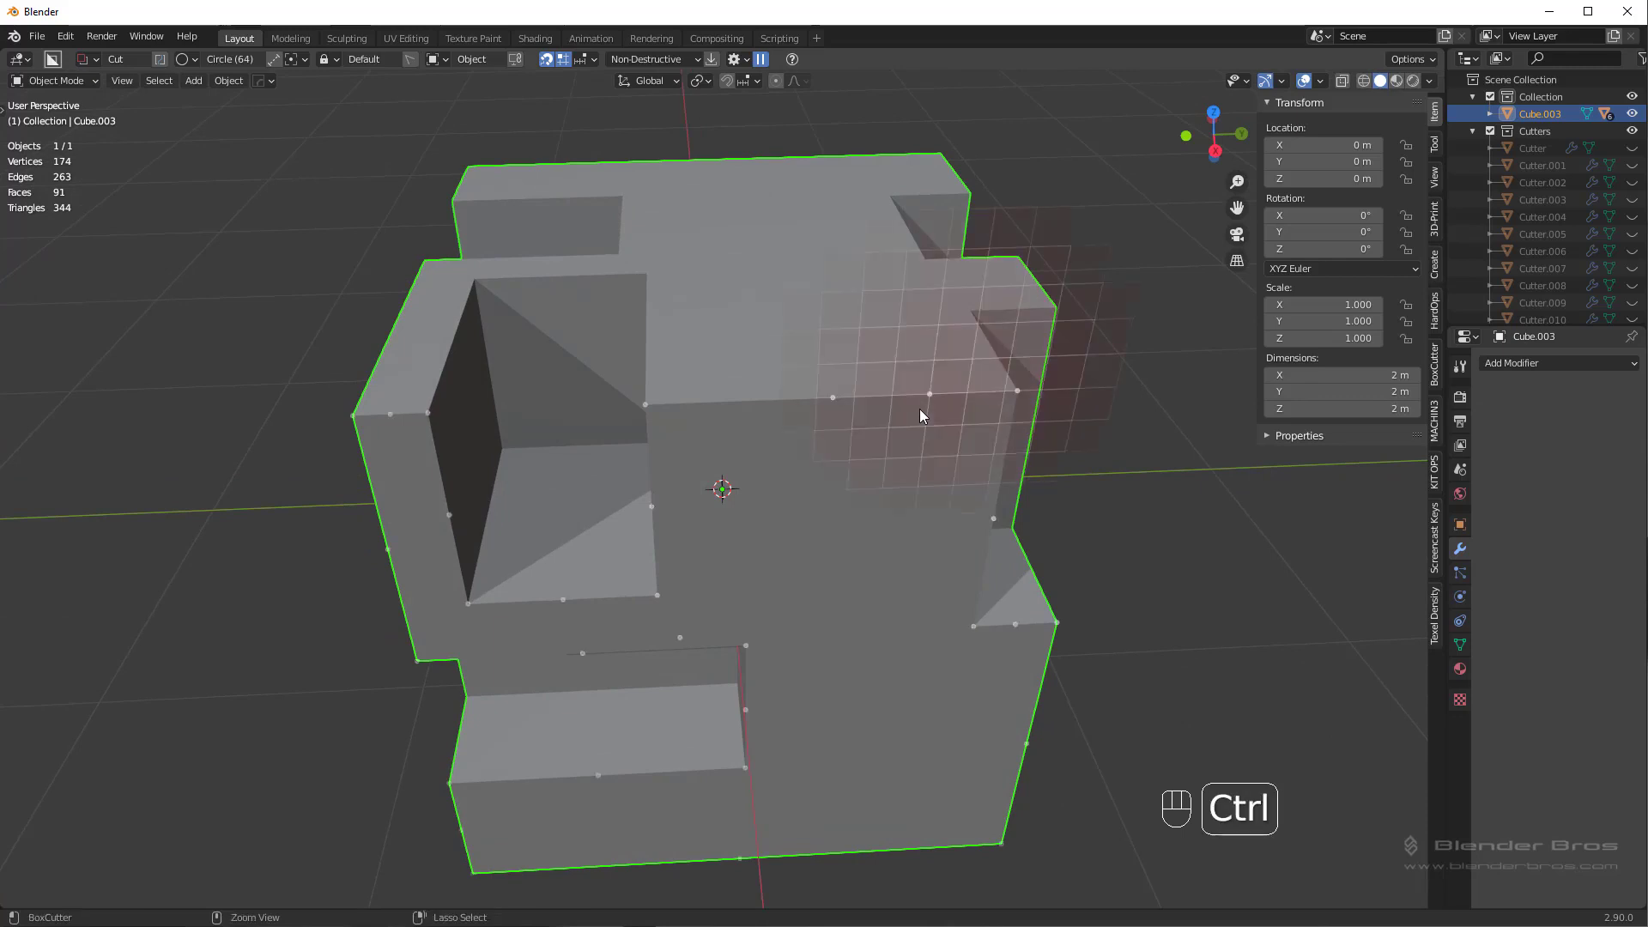
{"action": "key", "text": "ctrl+`"}
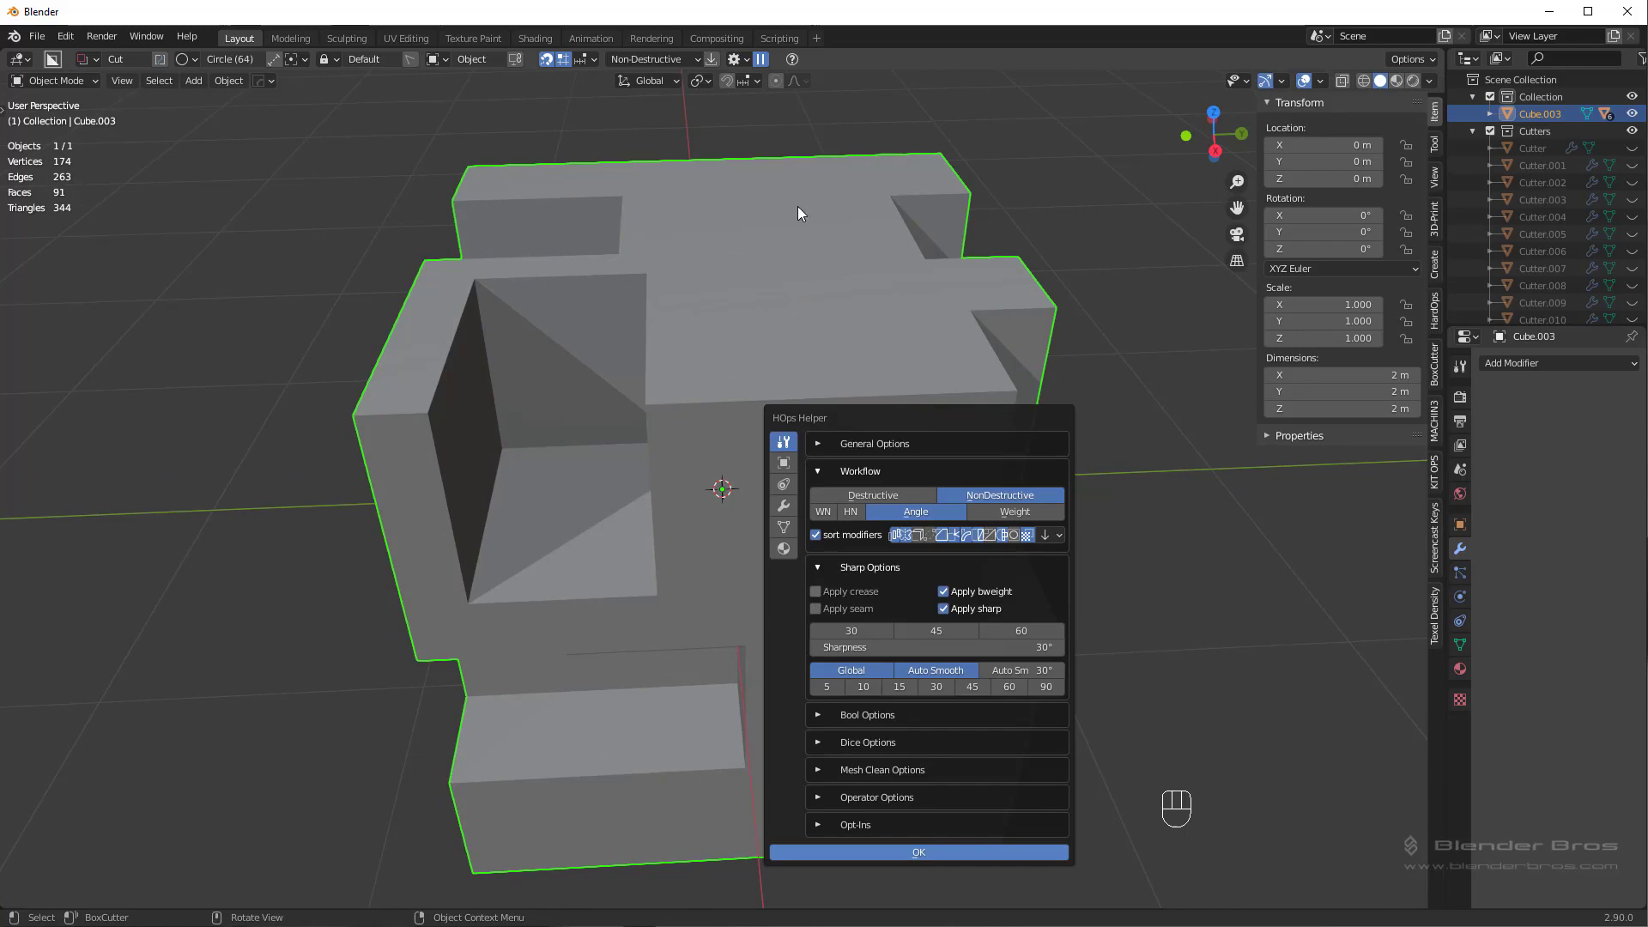
Re-sharpen the cube and verify all edges carry 0.75 bevel weight and crease in Edges Data
{"action": "middle_click", "coordinate": [829, 291]}
{"action": "key", "text": "q"}
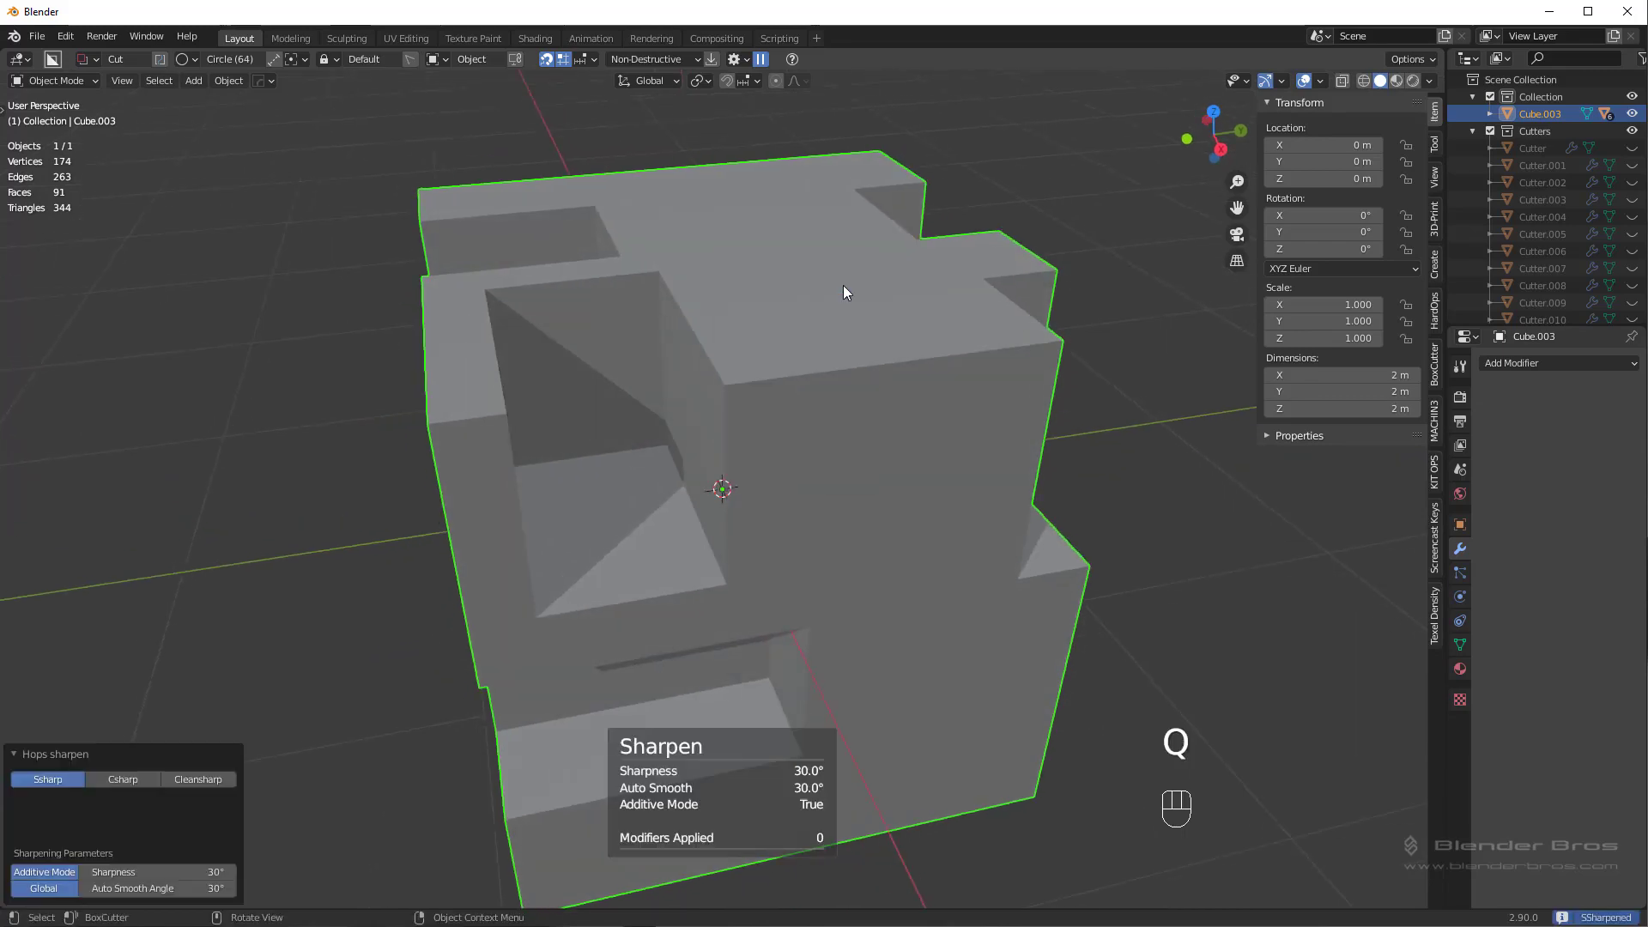
{"action": "key", "text": "Tab"}
{"action": "key", "text": "a"}
{"action": "key", "text": "ctrl+`"}
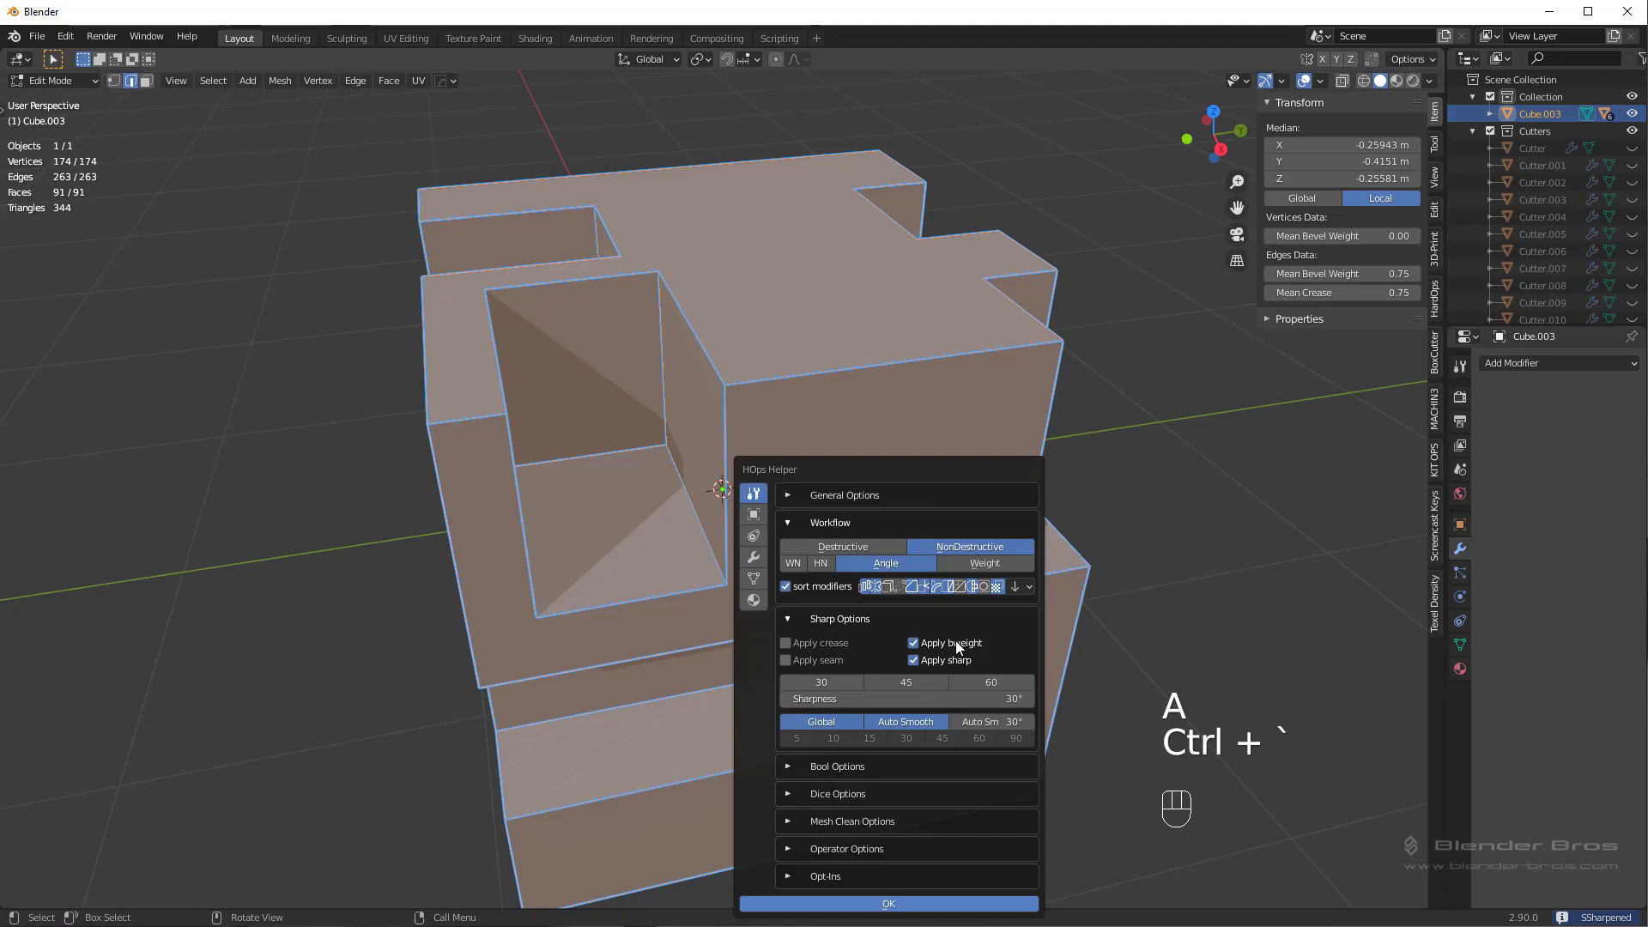
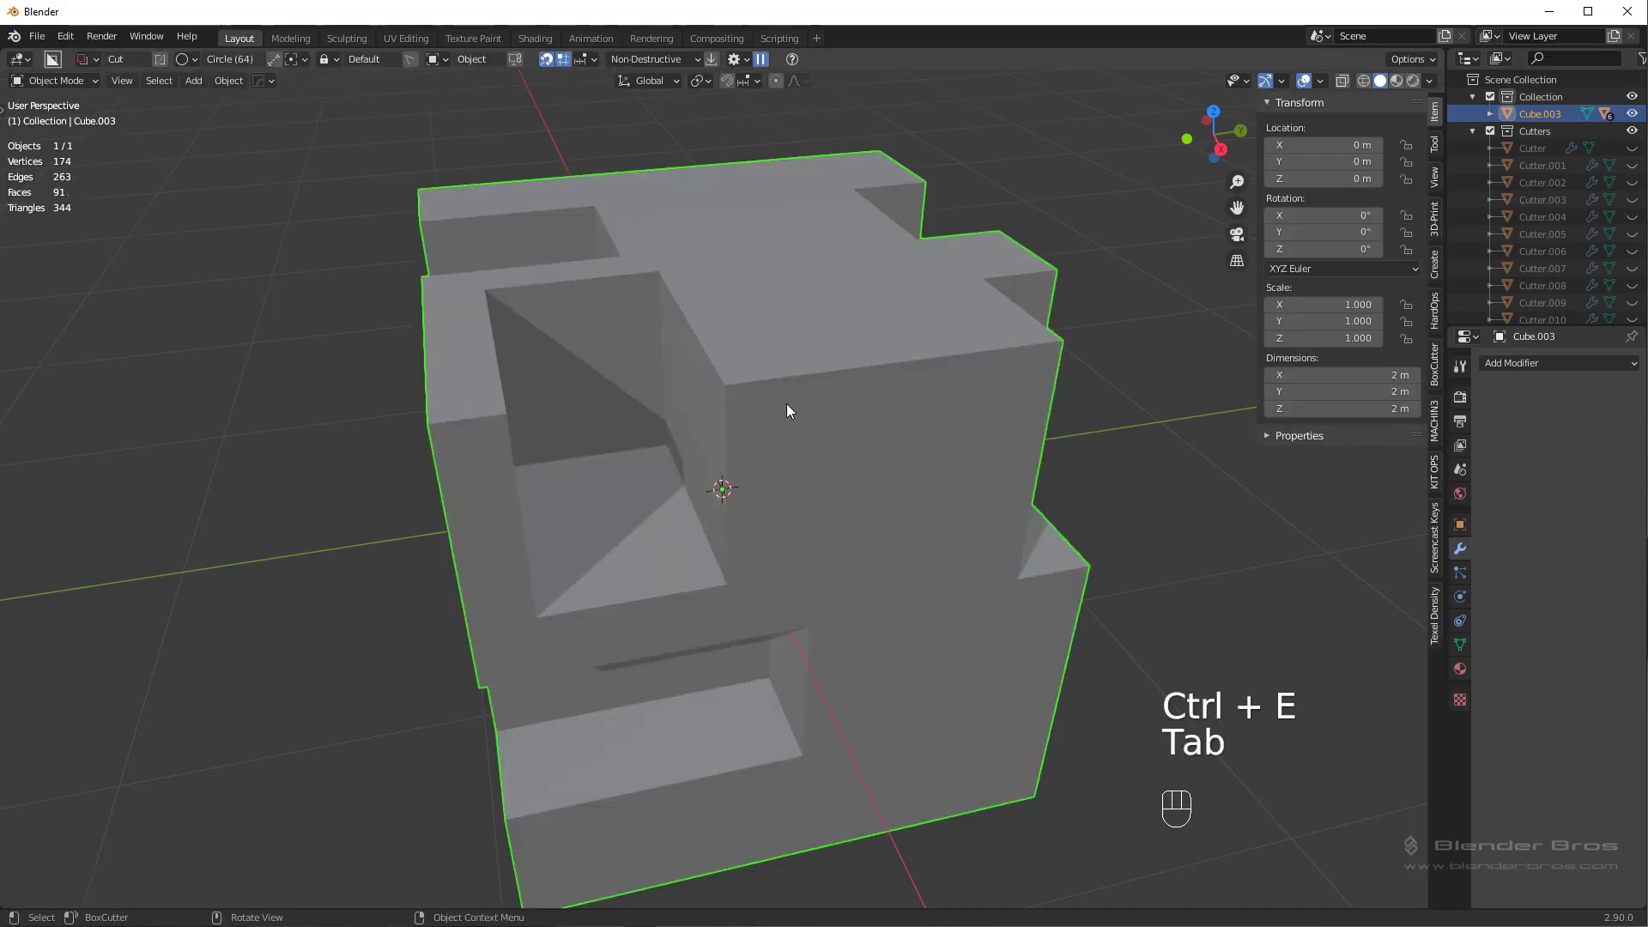
Re-sharpen the cube from the HOps Helper with crease off, keeping 0.75 bevel weight
{"action": "key", "text": "Tab"}
{"action": "key", "text": "Tab"}
{"action": "key", "text": "ctrl+`"}
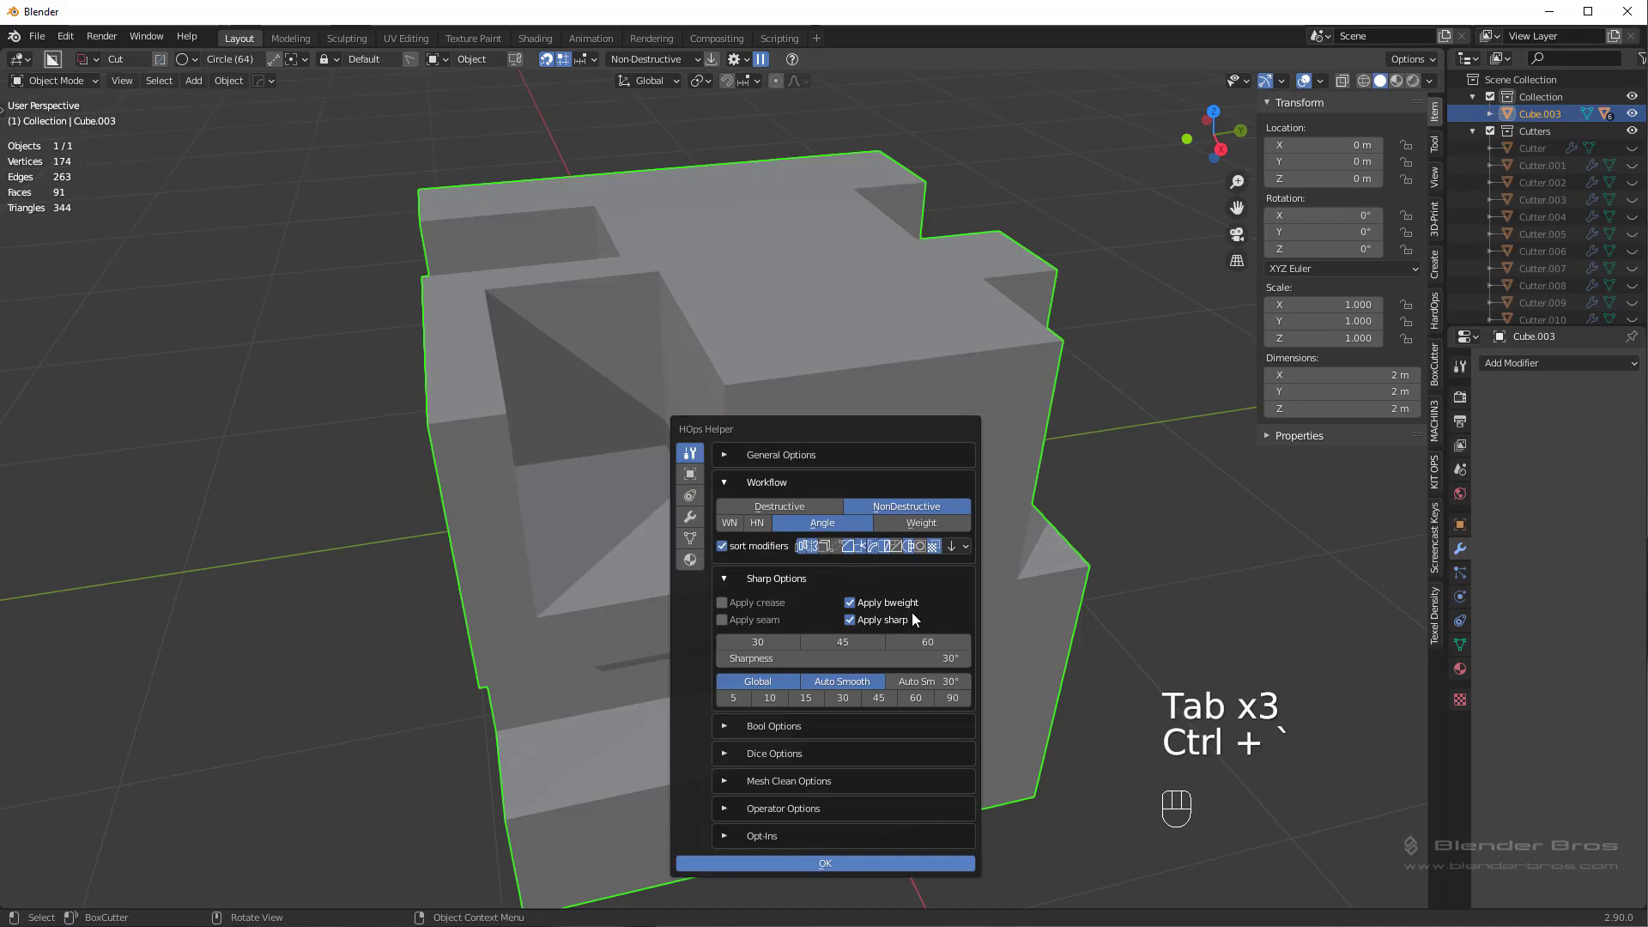
{"action": "key", "text": "q"}
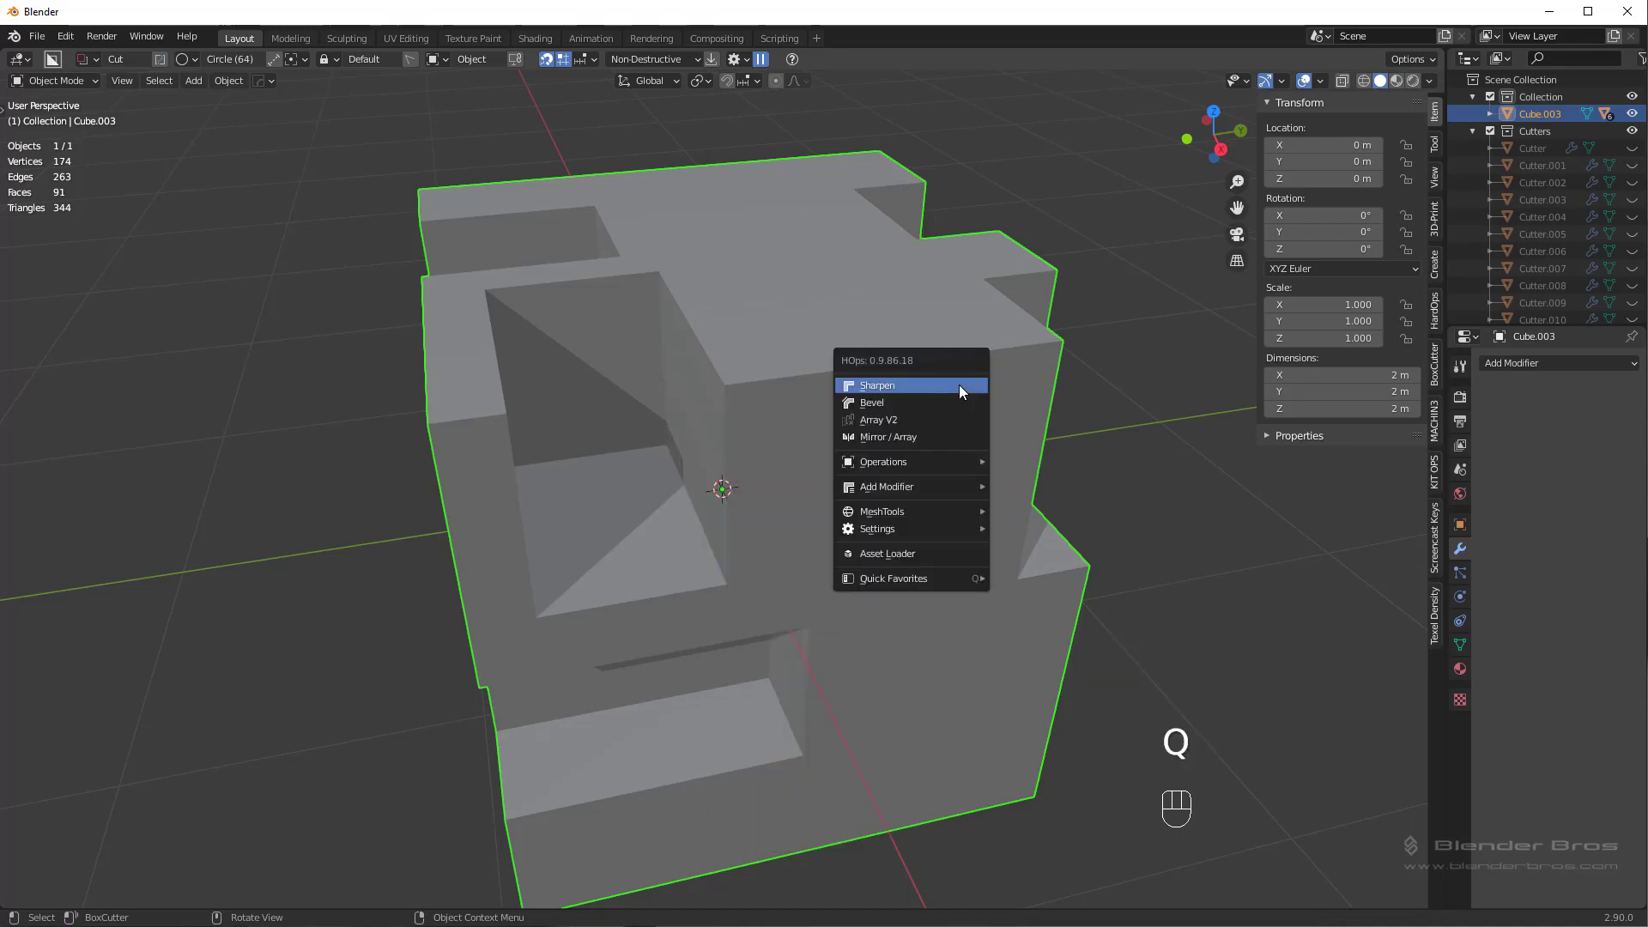
Verify crease reads 0.00 in Edit Mode, then reopen the sharpening options in Object Mode
{"action": "key", "text": "Tab"}
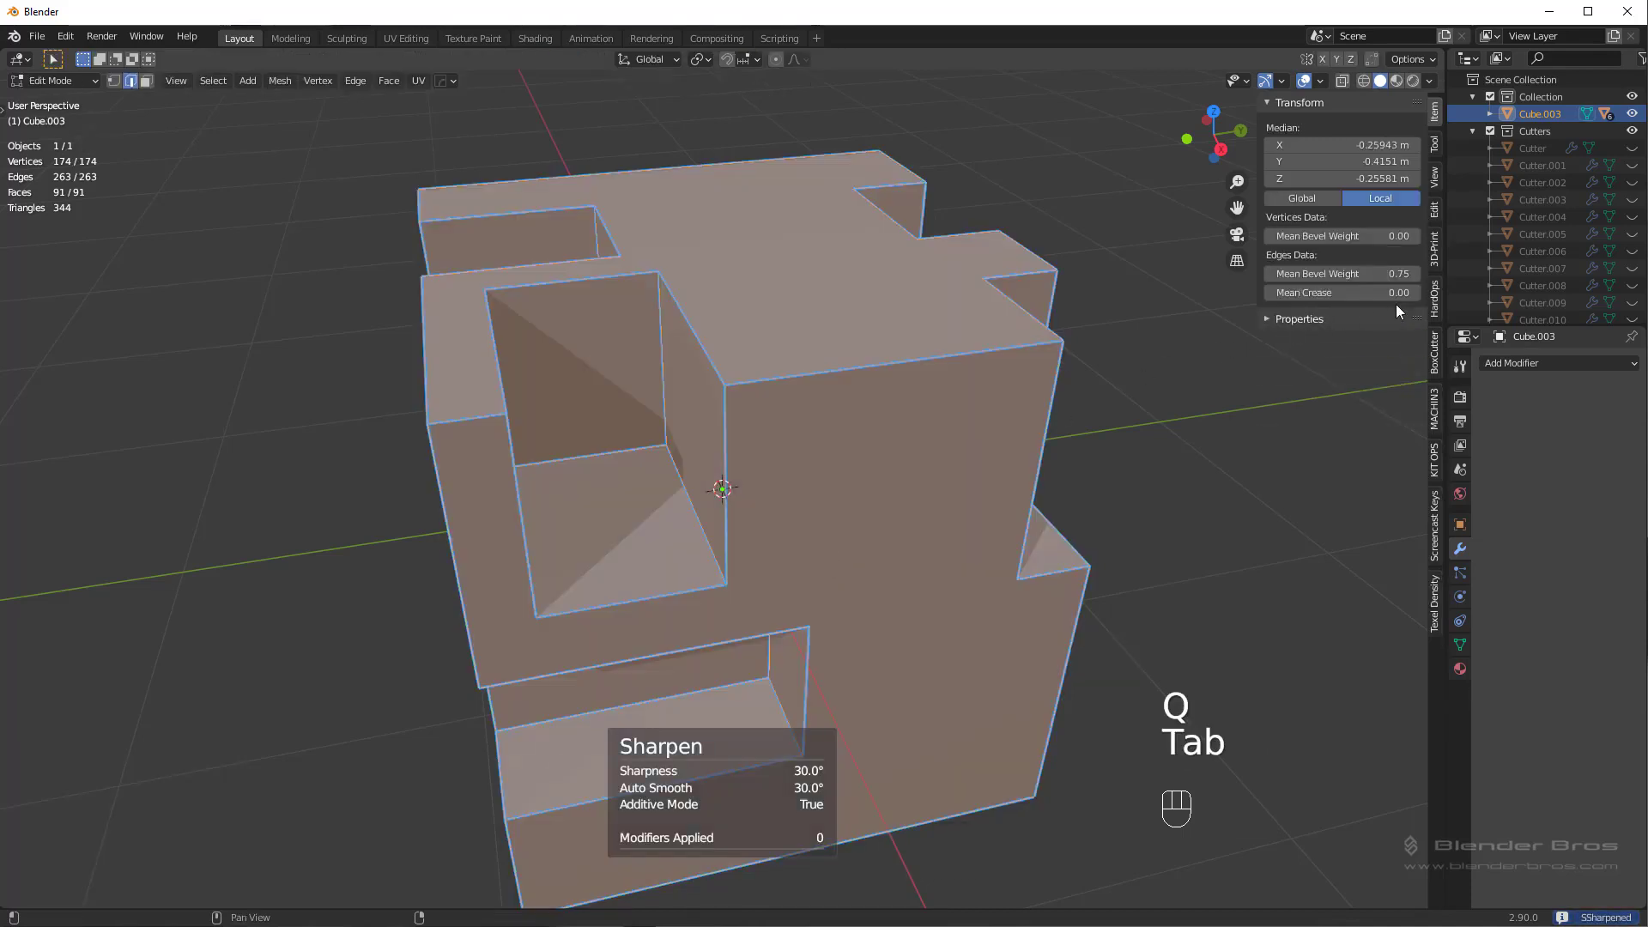
{"action": "middle_click", "coordinate": [1019, 682]}
{"action": "key", "text": "Tab"}
{"action": "key", "text": "ctrl+`"}
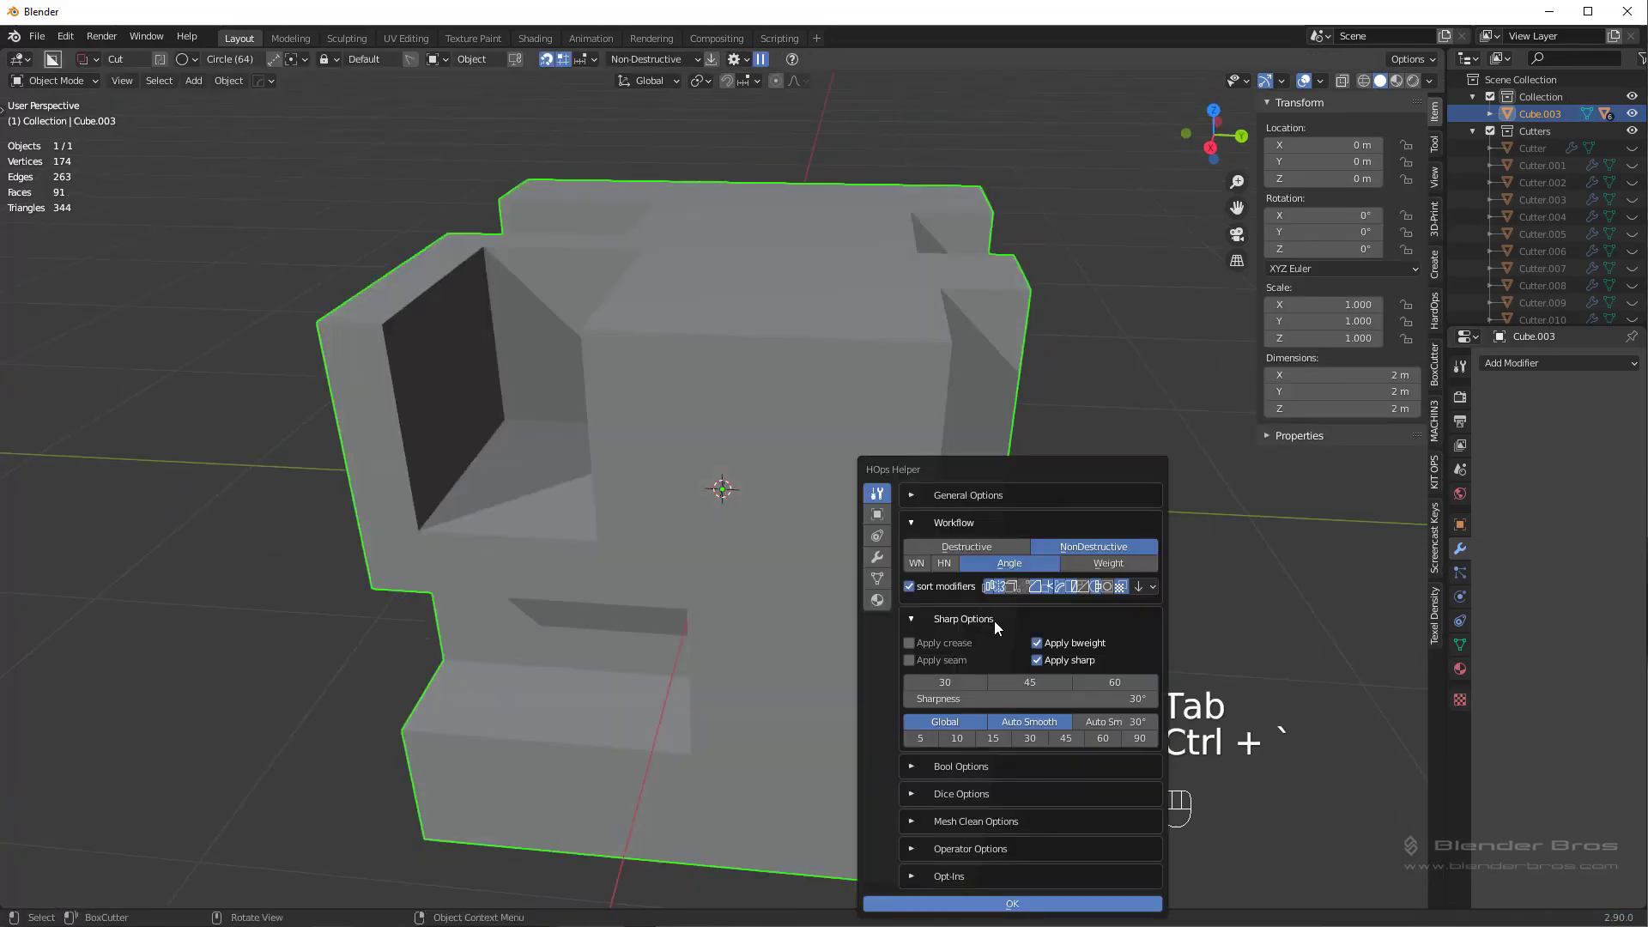